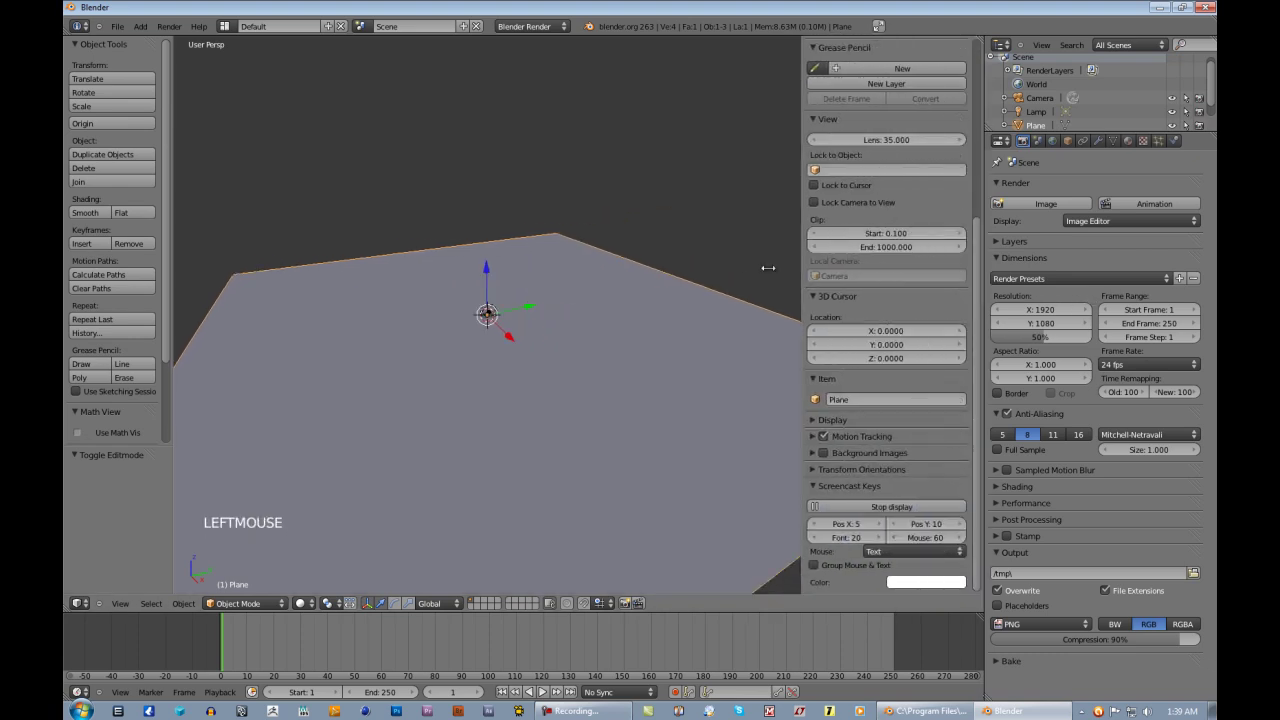
# Step: Close the properties panel and zoom out around the enlarged plane
pyautogui.click(764, 563)
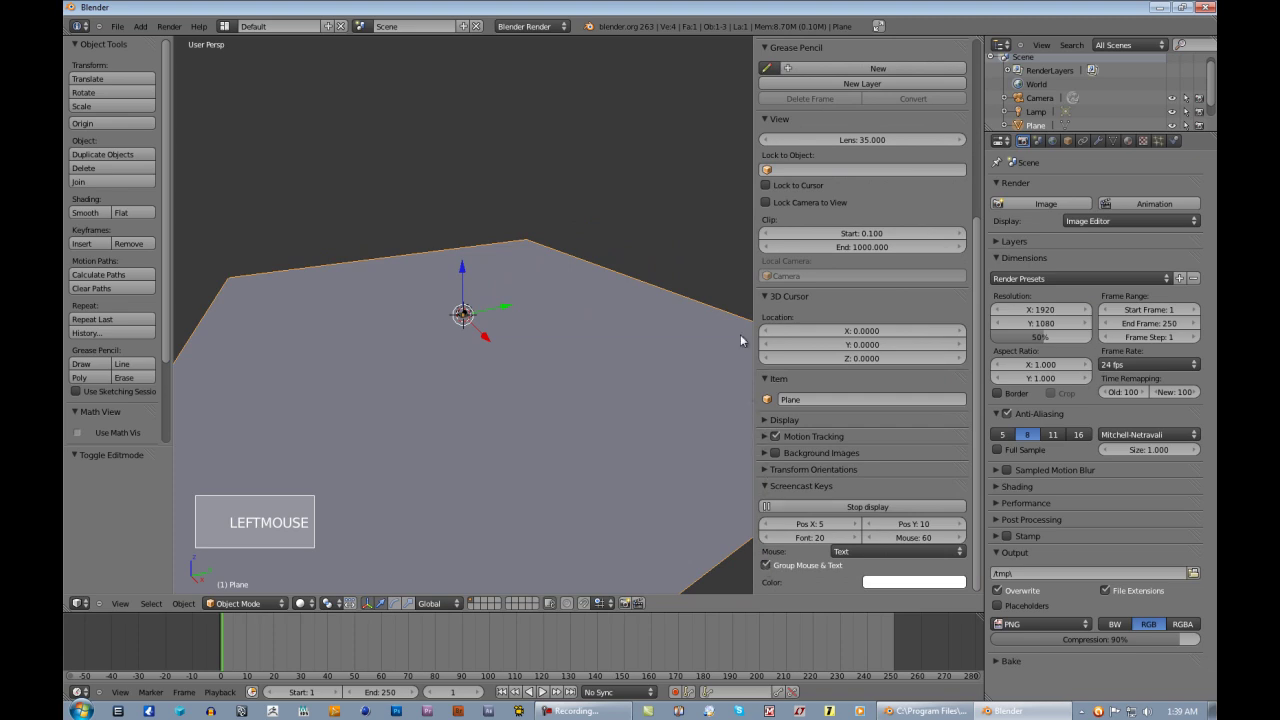
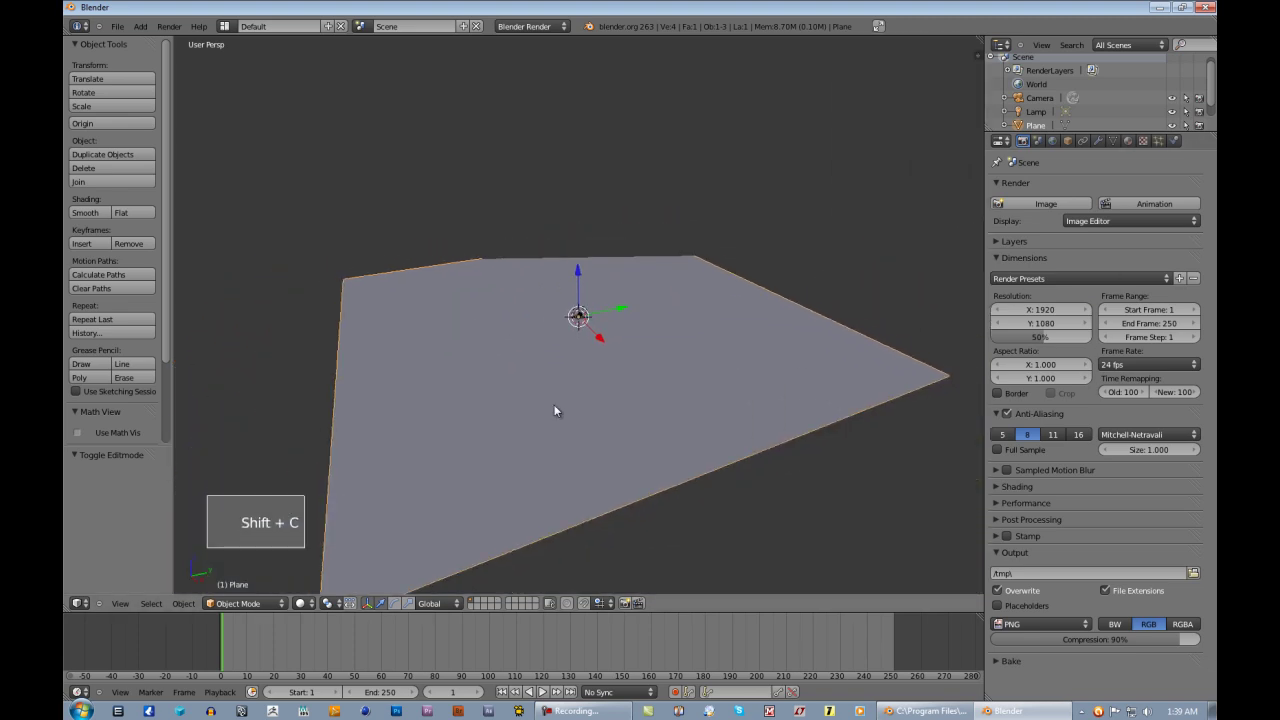
pyautogui.scroll(3)
# Step: Enter Edit Mode on the plane with all of its vertices selected
pyautogui.press('Tab')
pyautogui.scroll(-3)
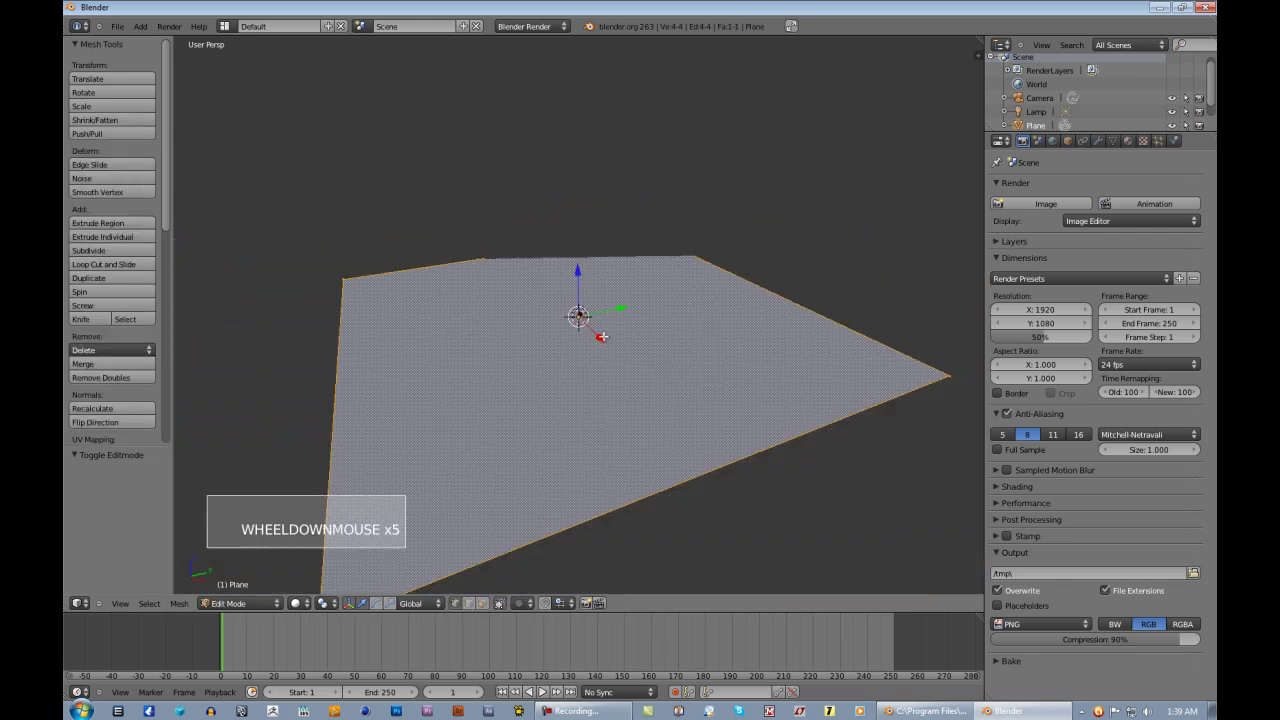
pyautogui.press('w')
# Step: Subdivide the plane repeatedly into a dense grid of about 16,384 faces
pyautogui.press('w')
pyautogui.press('w')
pyautogui.press('w')
pyautogui.press('w')
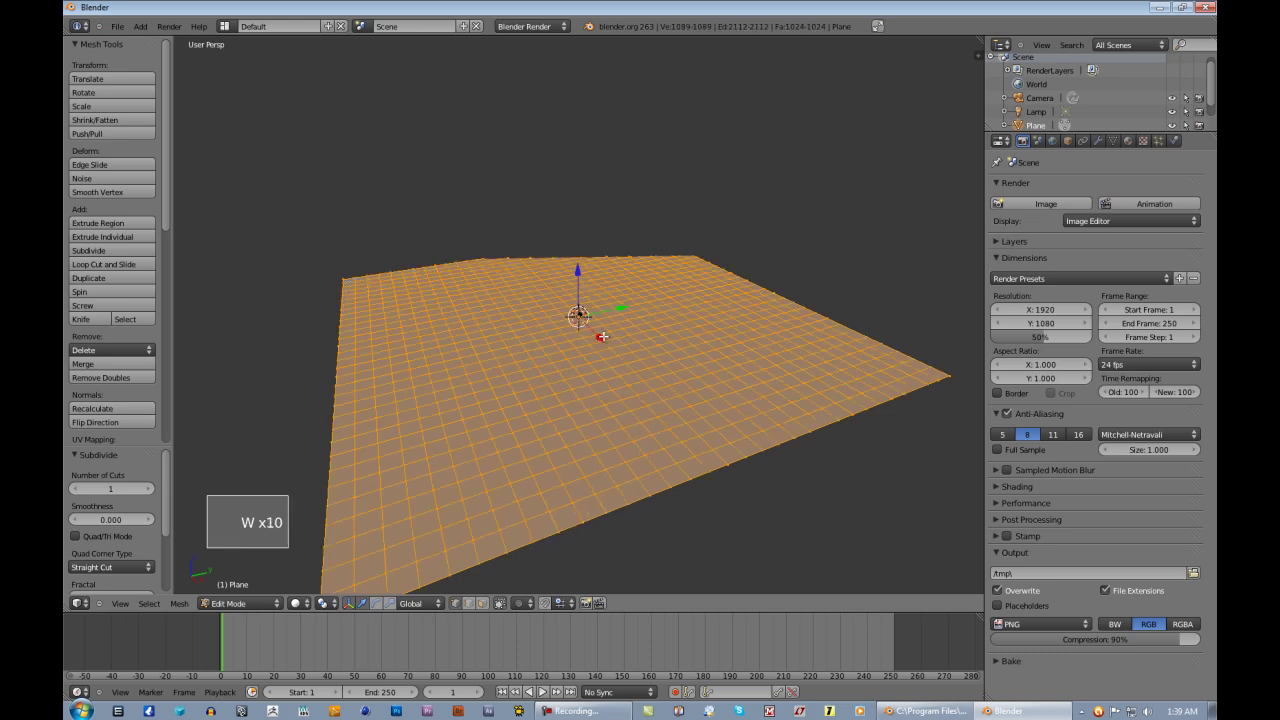
pyautogui.press('w')
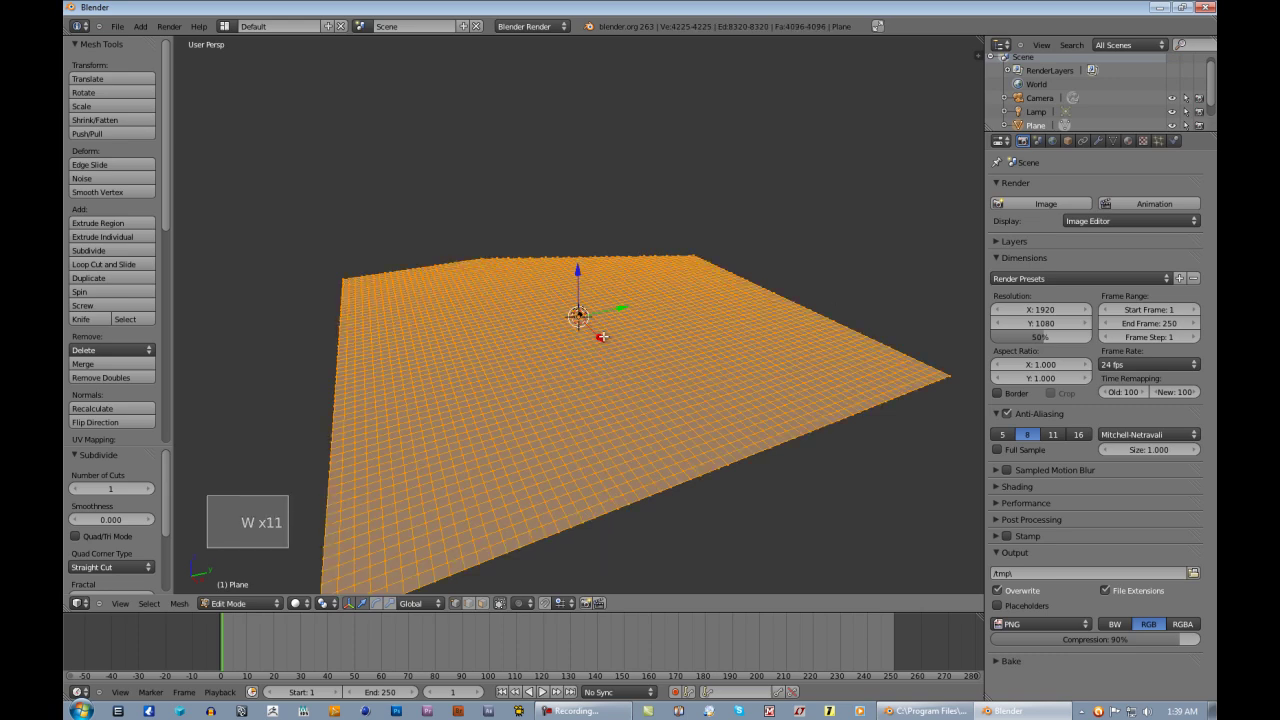
pyautogui.press('w')
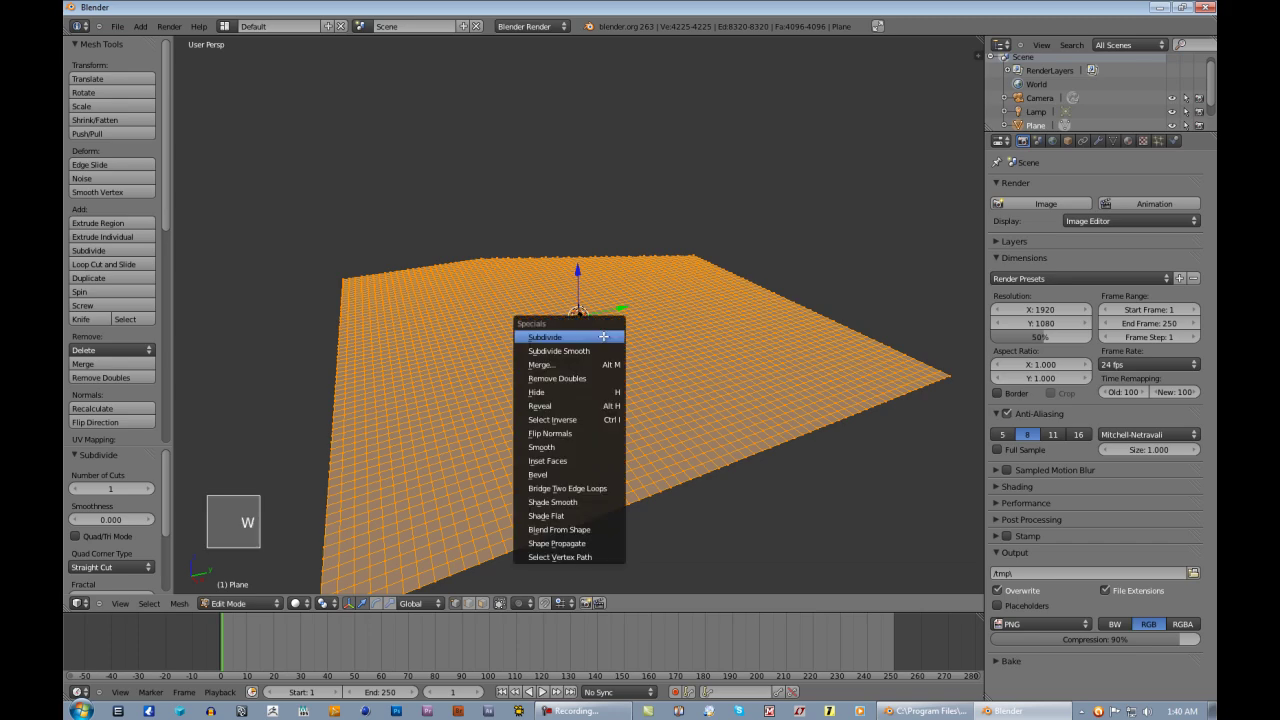
pyautogui.scroll(3)
pyautogui.scroll(-3)
# Step: Subdivide the plane once more to 65,536 faces, check it from top view and switch to Sculpt Mode
pyautogui.press('KP_0')
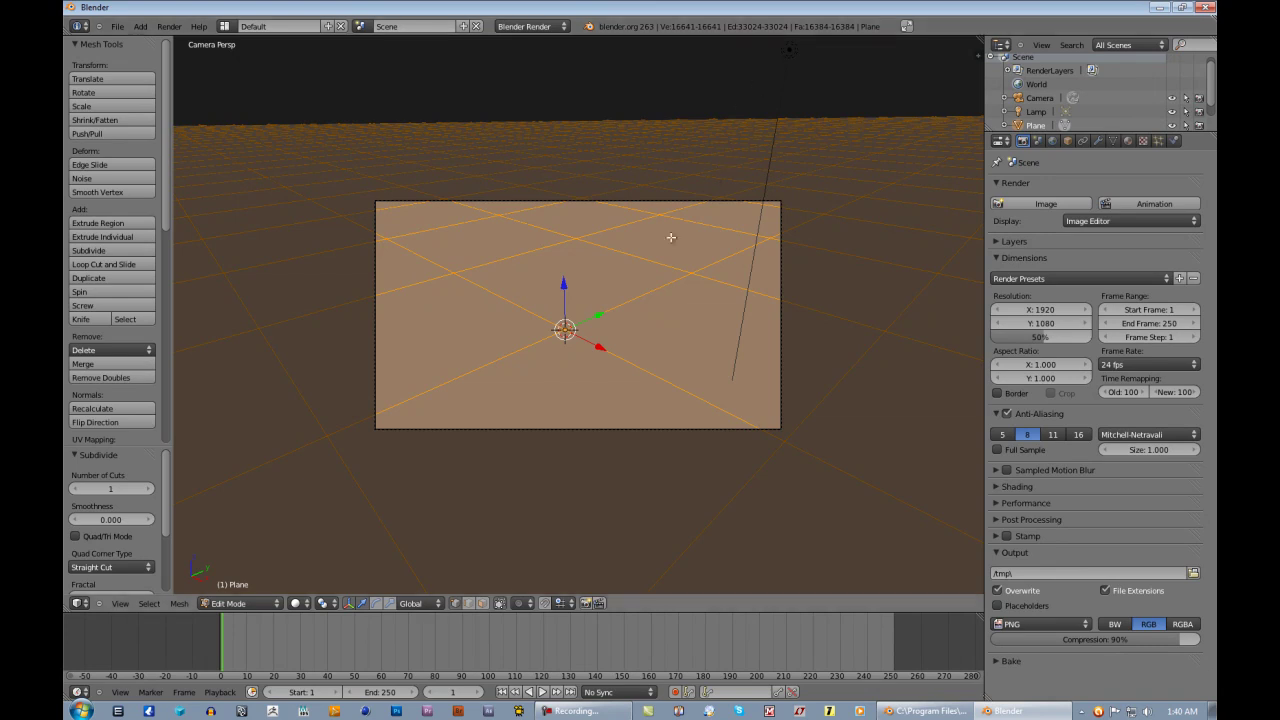
pyautogui.press('w')
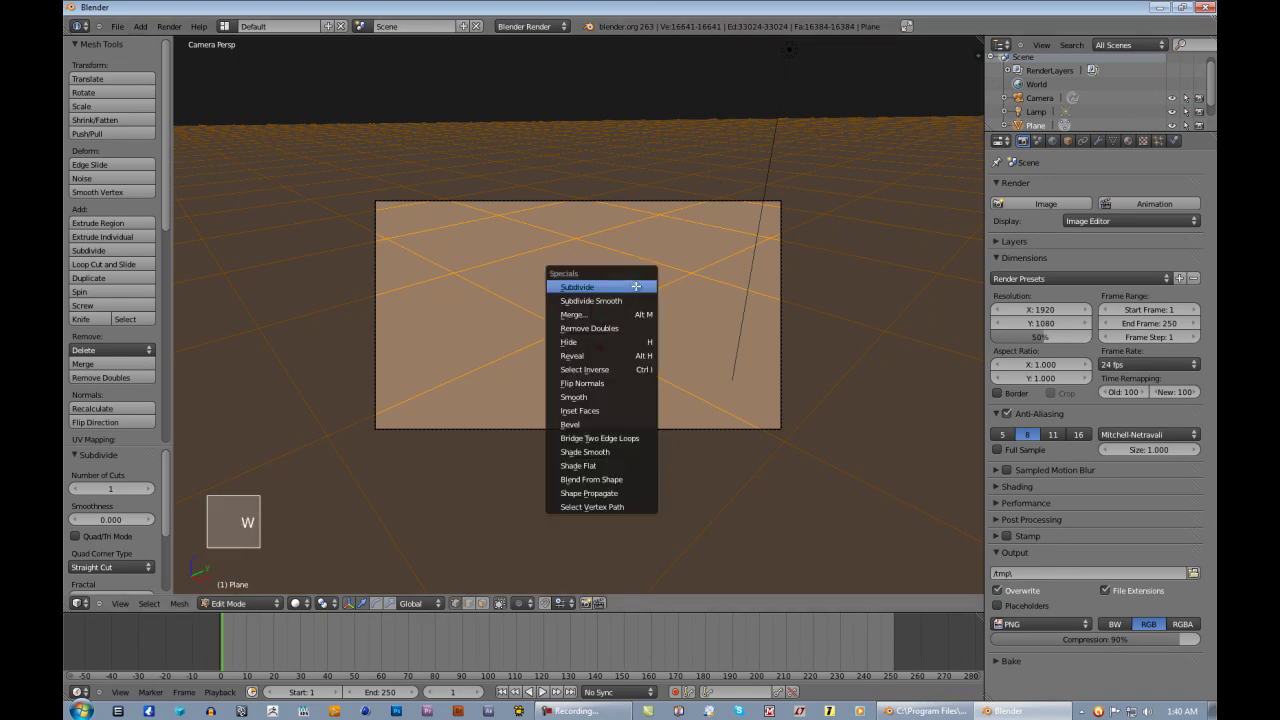
pyautogui.scroll(-3)
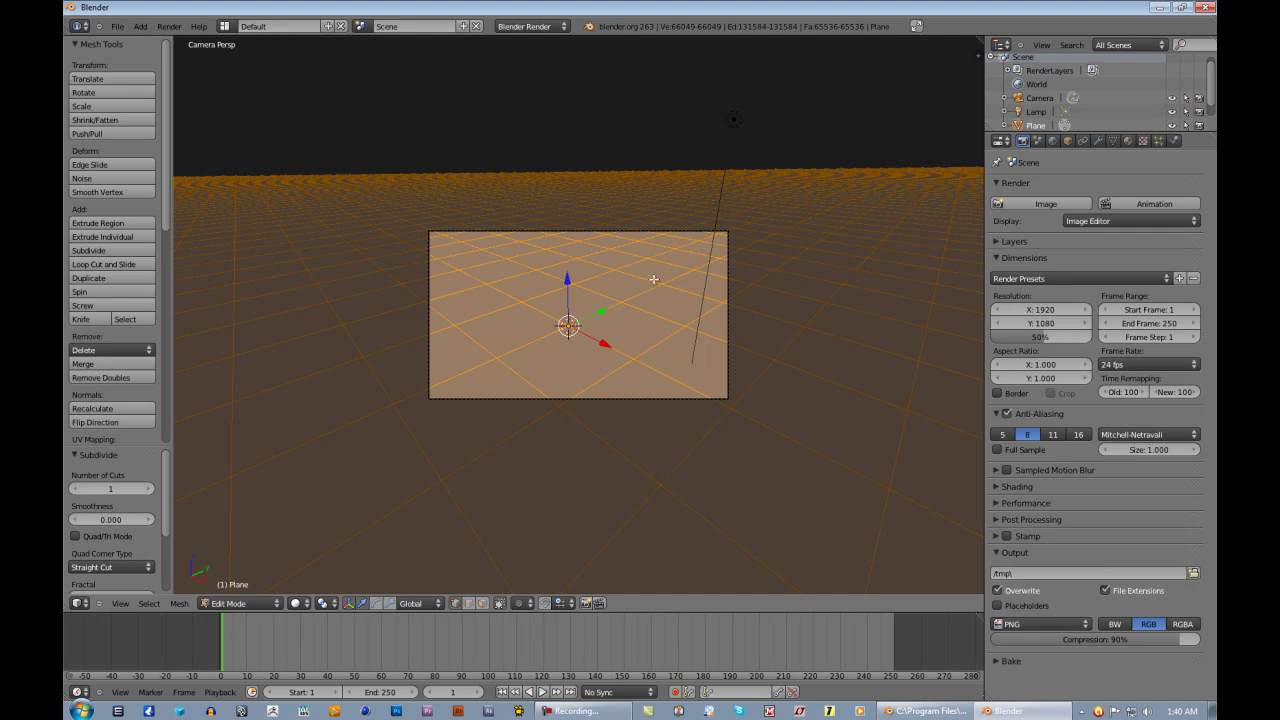
pyautogui.press('KP_7')
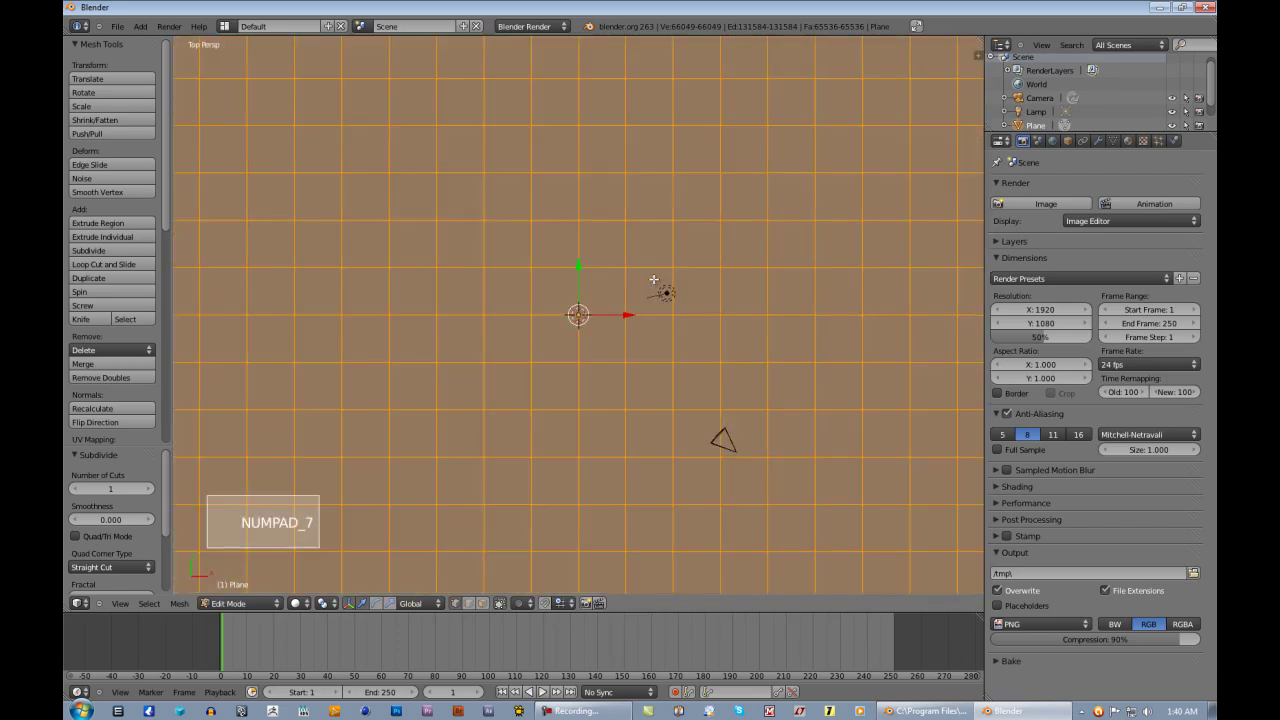
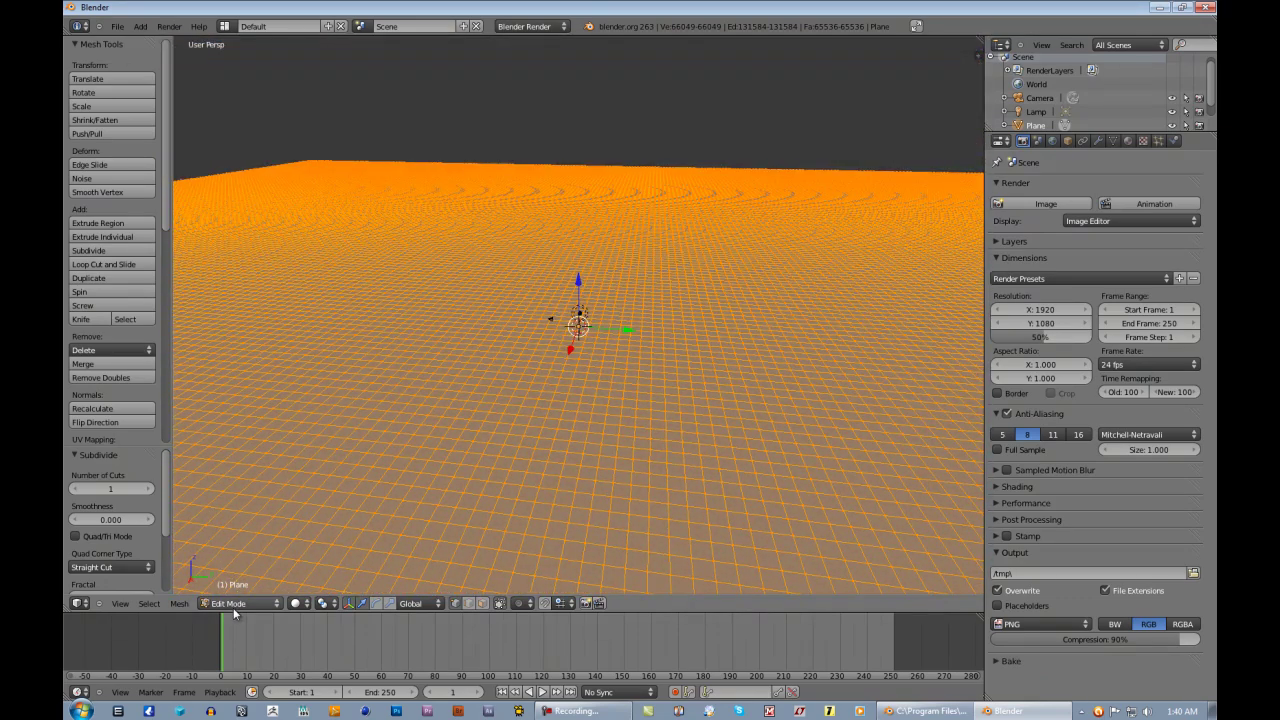
pyautogui.click(236, 528)
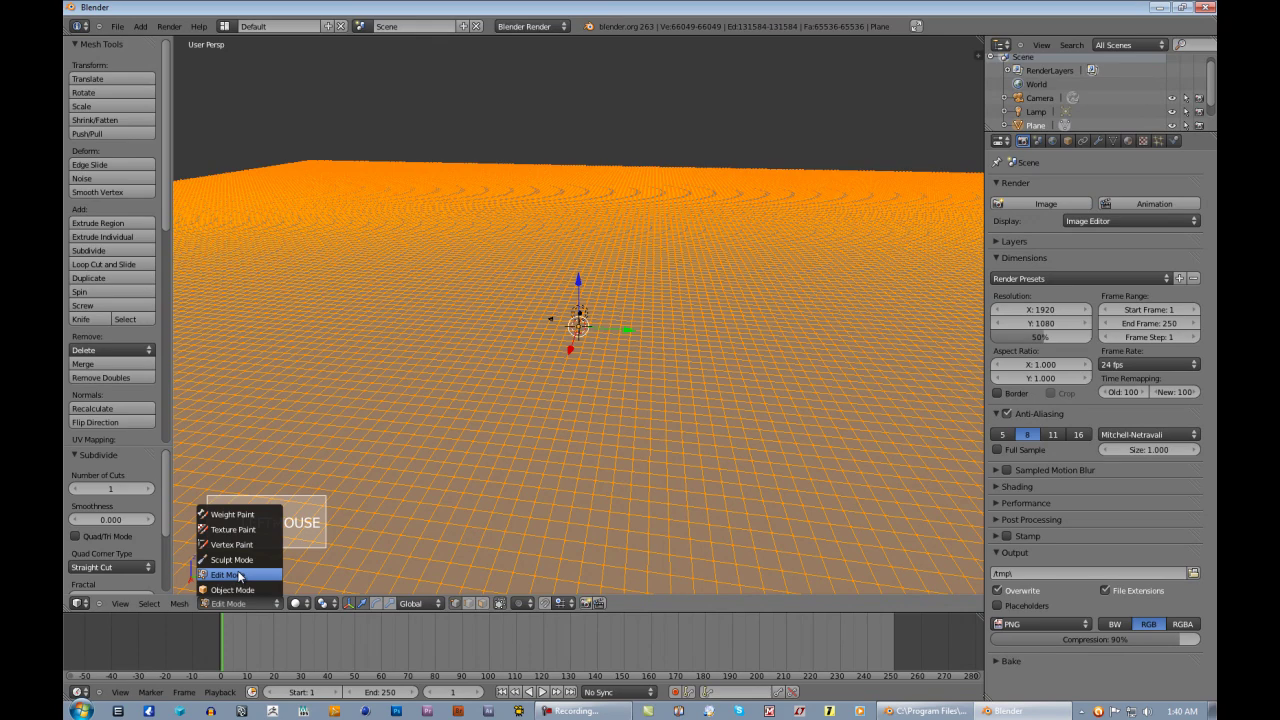
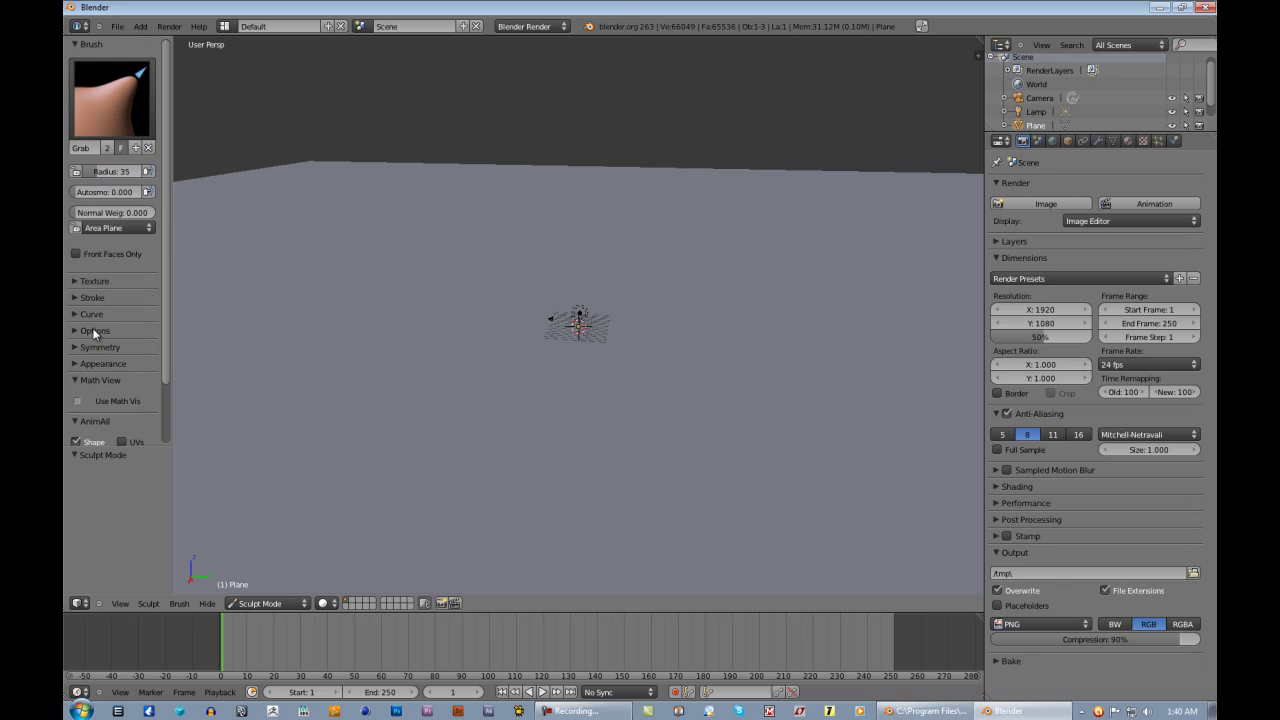
# Step: Expand the Grab brush options and toggle its axis Lock buttons
pyautogui.click(98, 334)
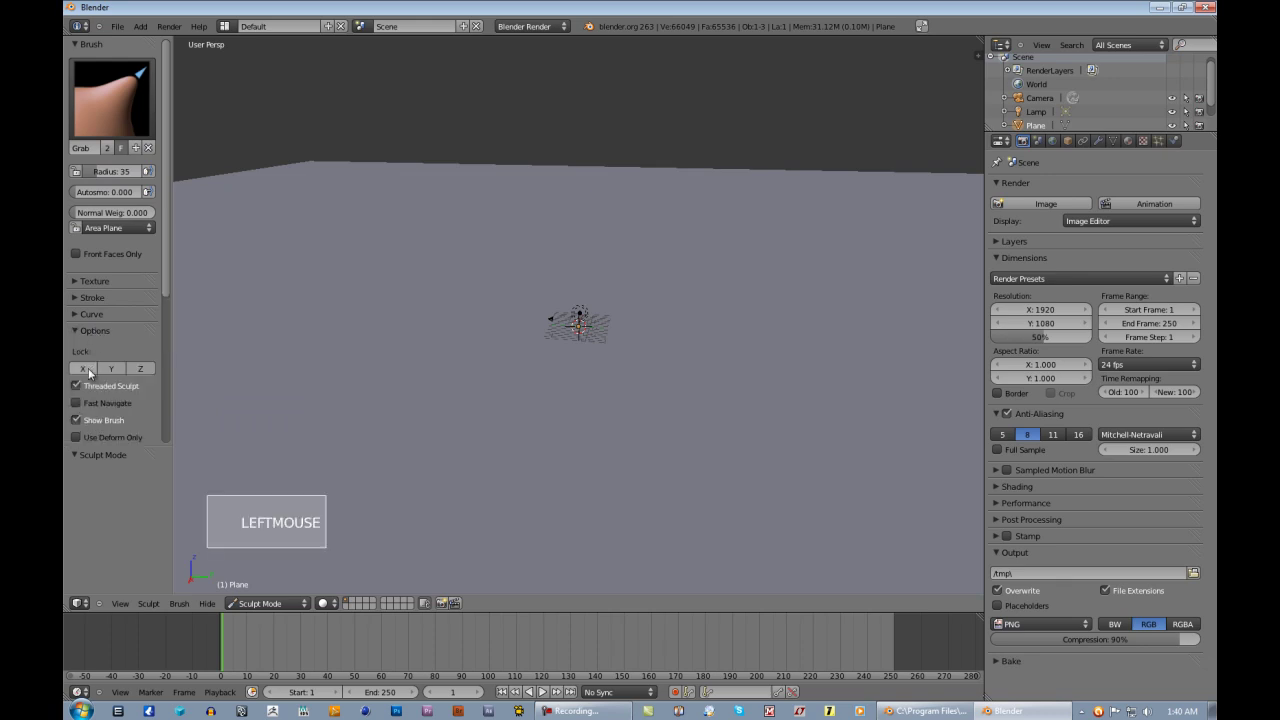
pyautogui.click(119, 375)
pyautogui.click(93, 374)
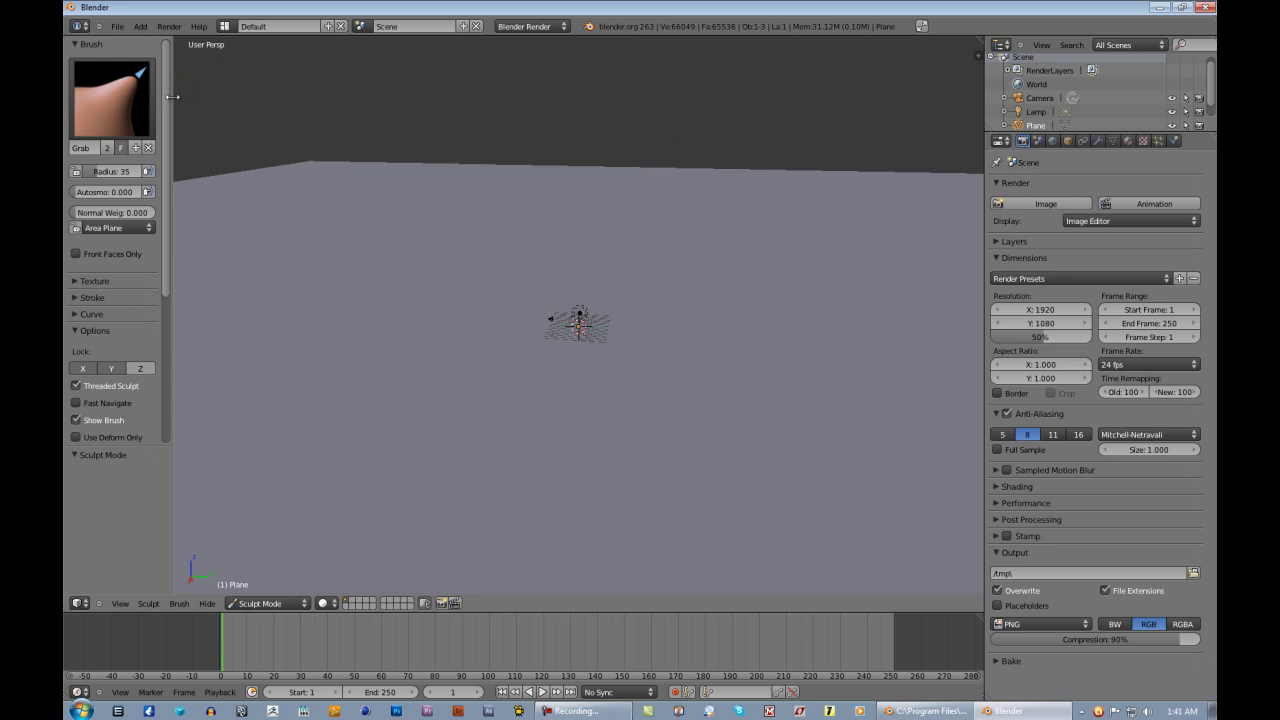
pyautogui.scroll(-3)
pyautogui.scroll(3)
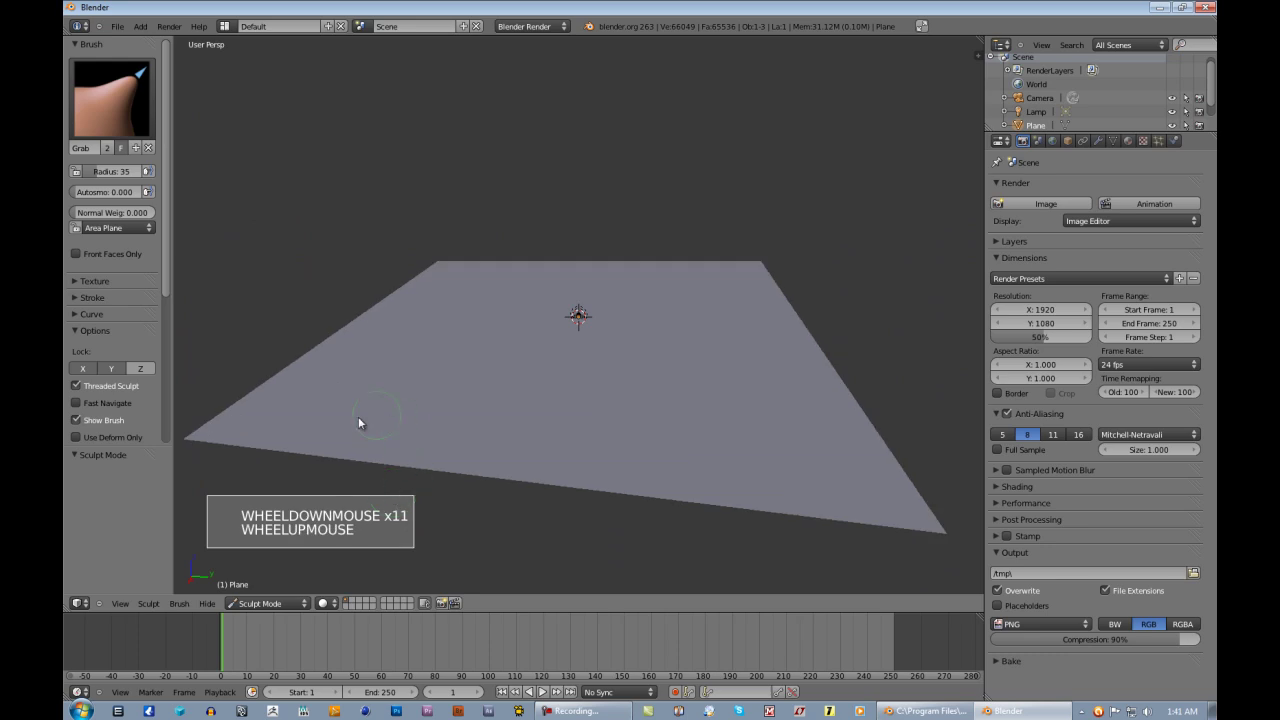
# Step: Set the Grab brush stroke method to Anchored and orbit to pull up hills along the plane's edges
pyautogui.middleClick(337, 435)
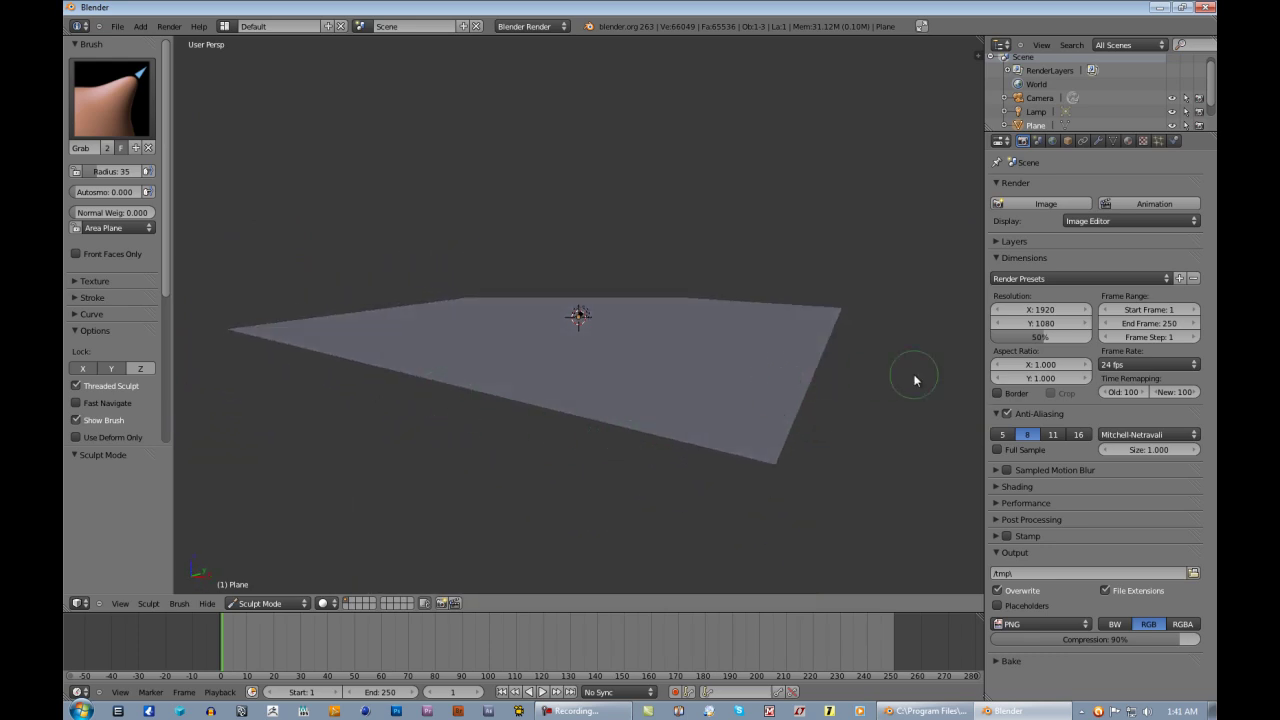
pyautogui.middleClick(851, 439)
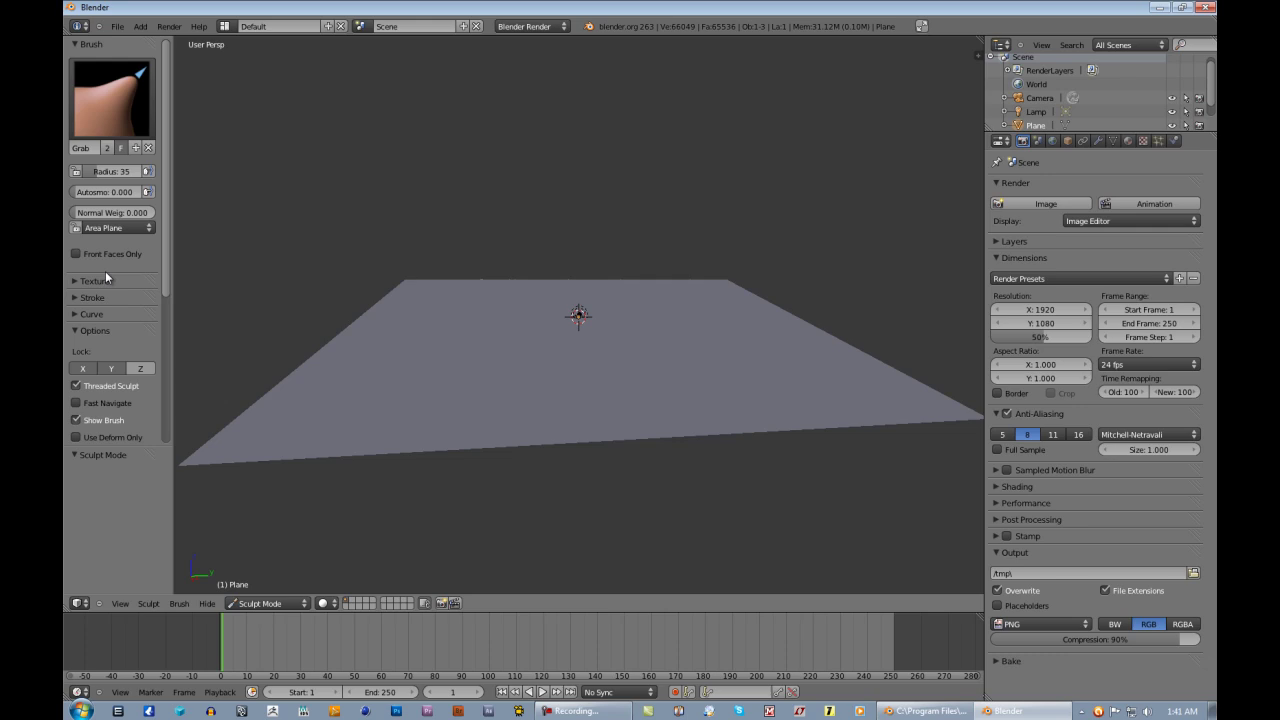
pyautogui.click(91, 302)
pyautogui.click(104, 335)
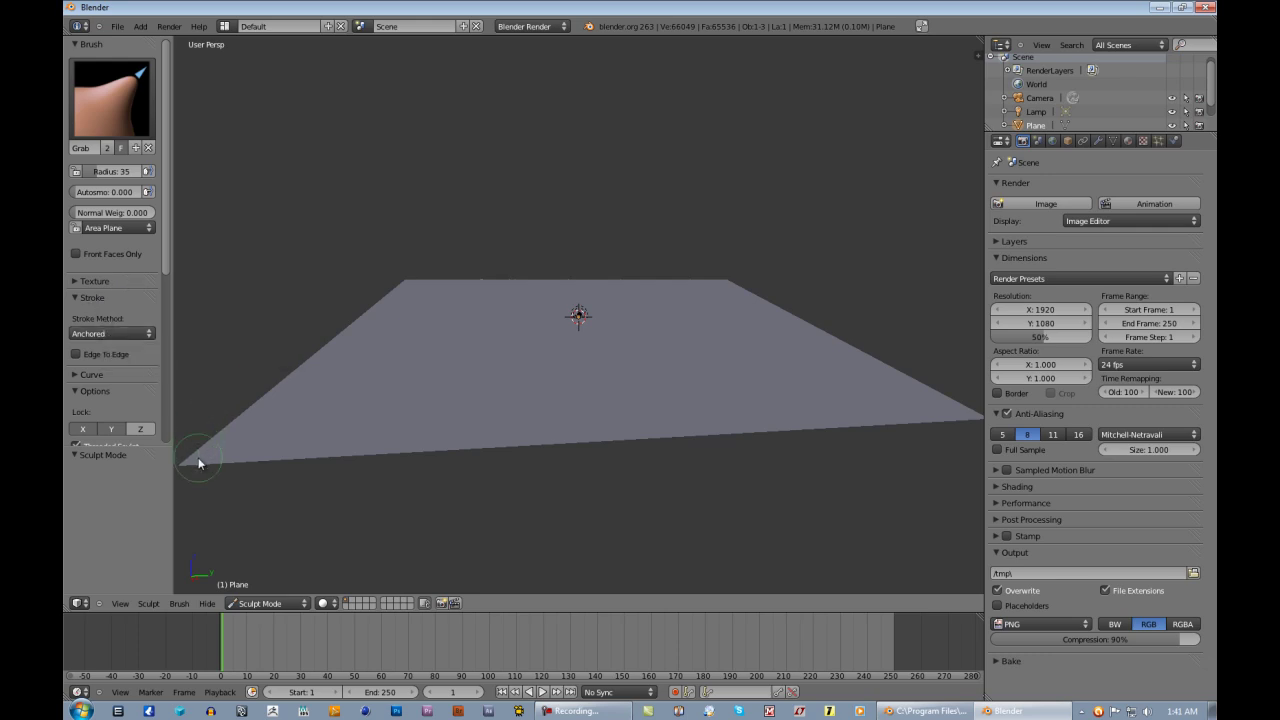
pyautogui.click(197, 459)
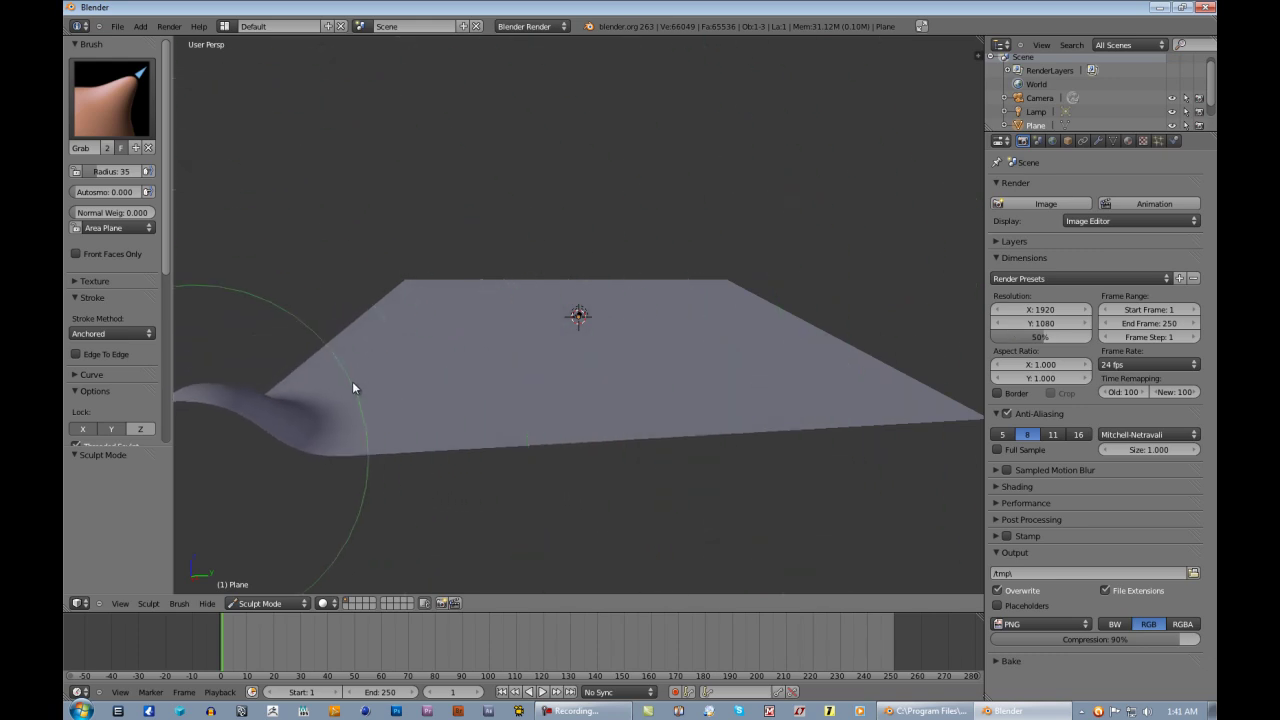
pyautogui.middleClick(480, 438)
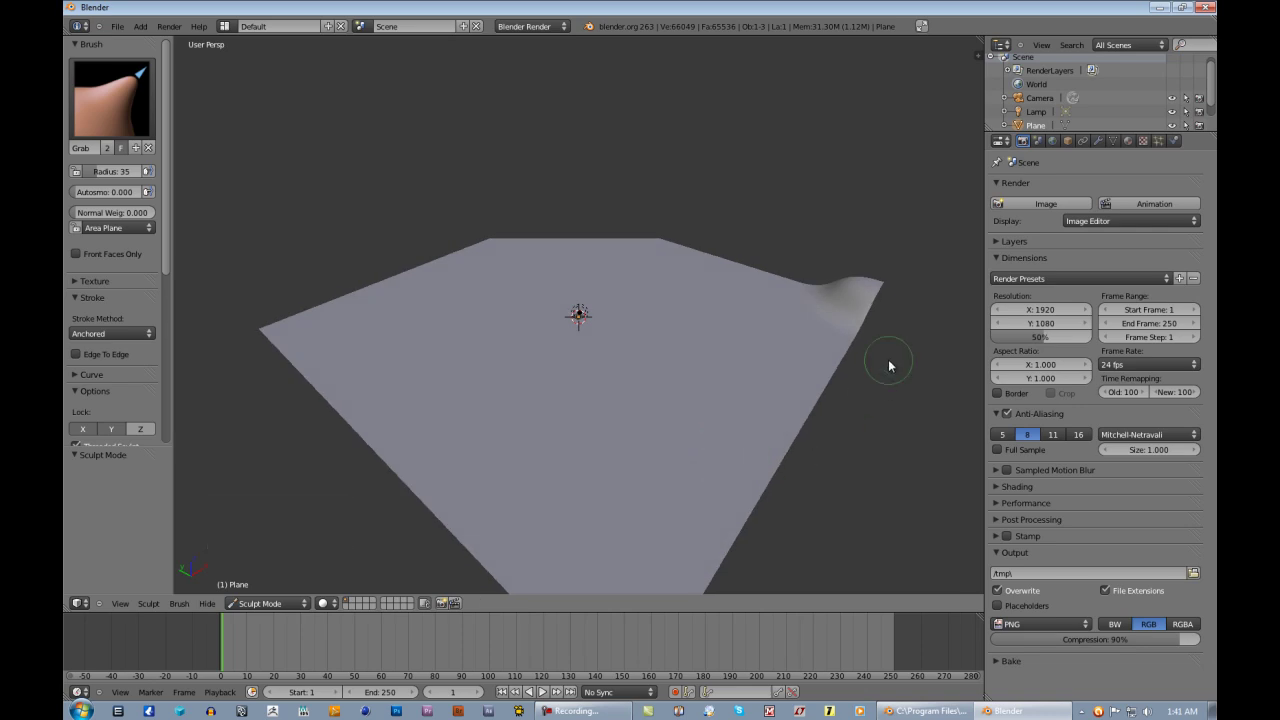
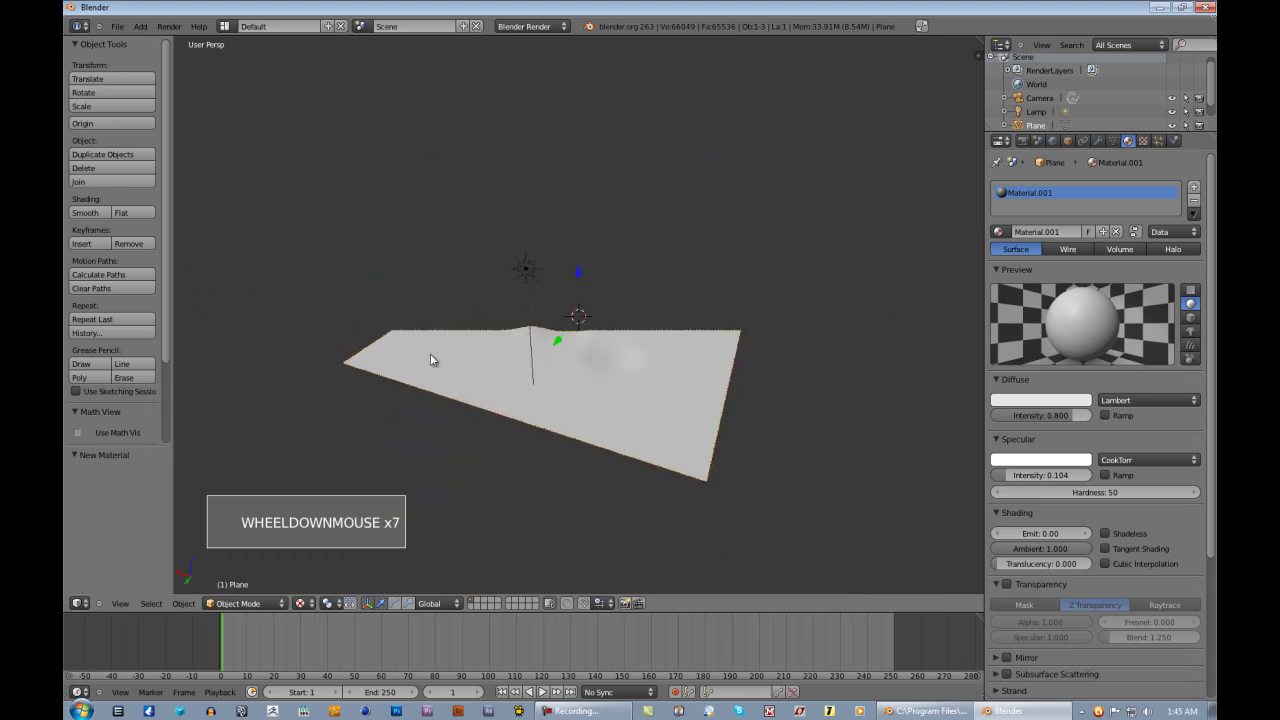
# Step: Zoom and orbit around the sculpted terrain to inspect the hills and peak ridge up close
pyautogui.scroll(3)
pyautogui.middleClick(422, 380)
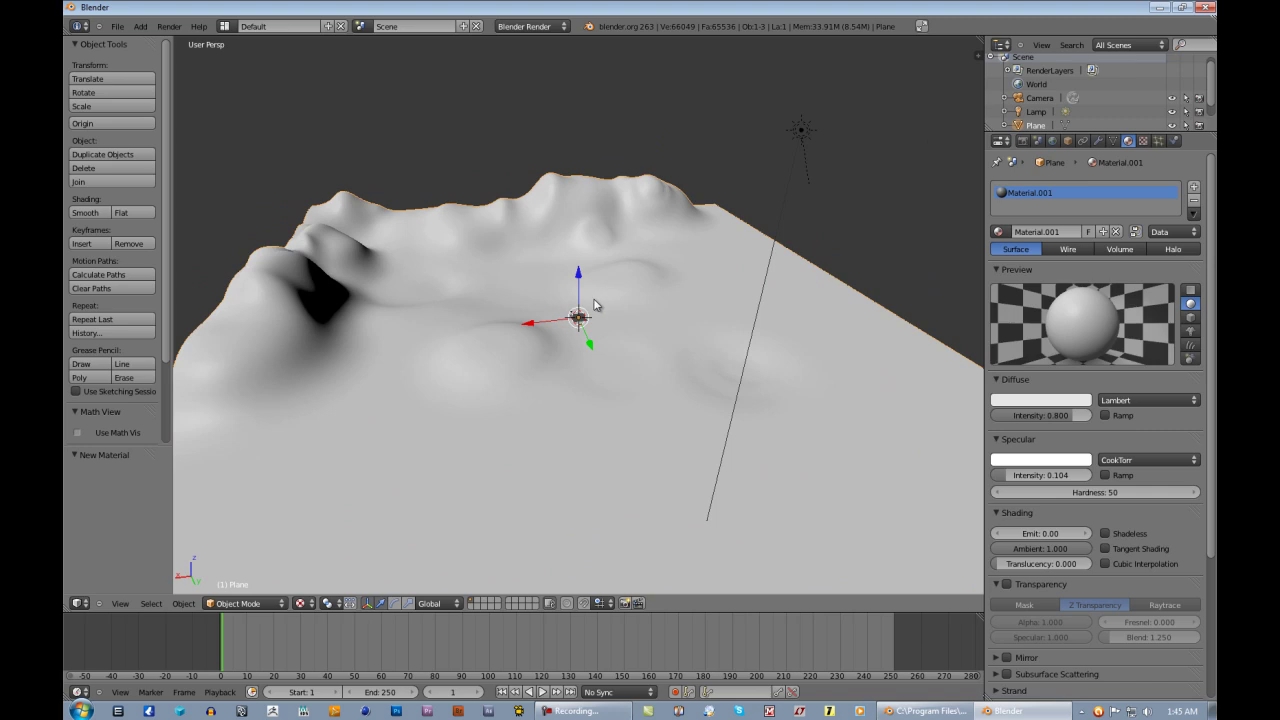
pyautogui.scroll(3)
pyautogui.scroll(-3)
pyautogui.scroll(3)
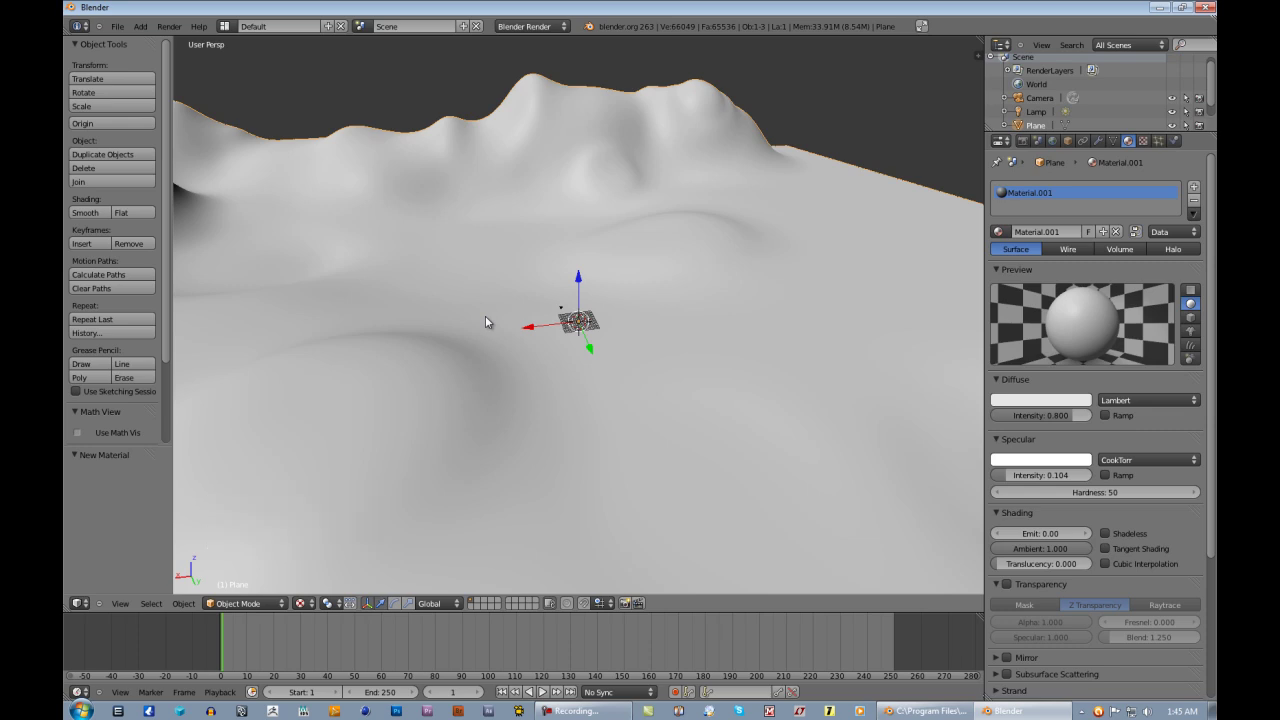
pyautogui.middleClick(798, 303)
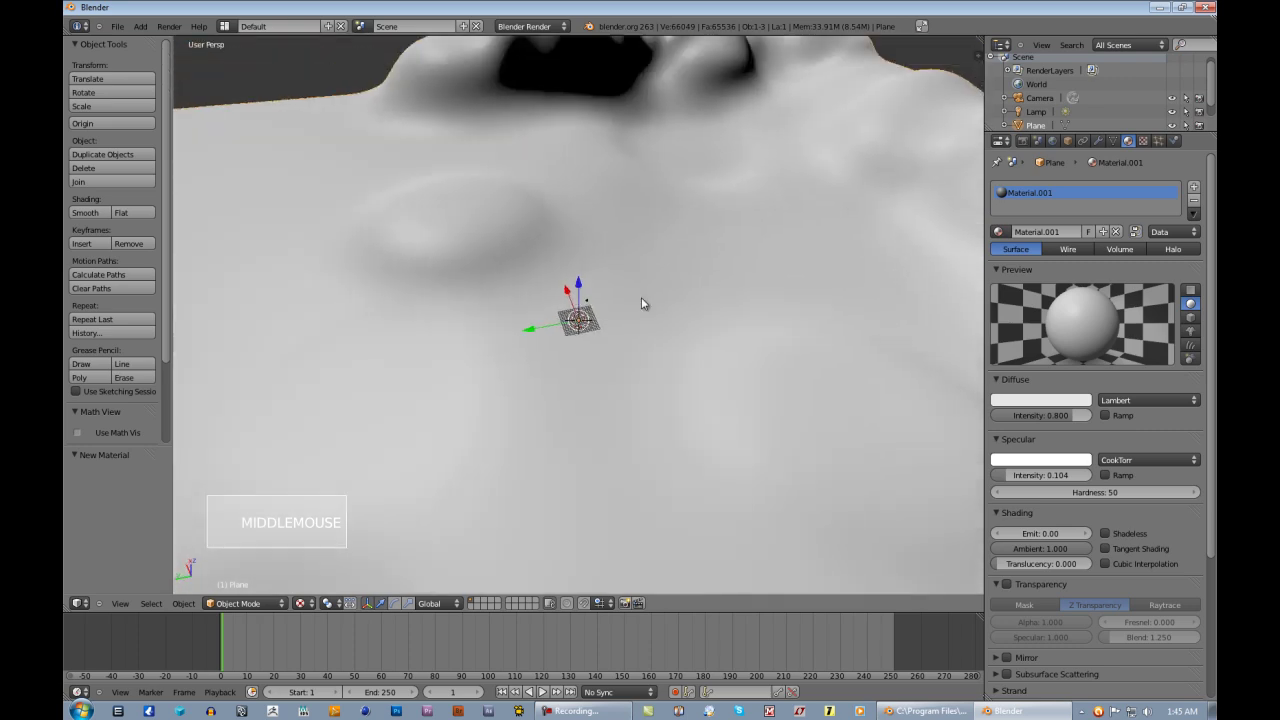
pyautogui.middleClick(365, 266)
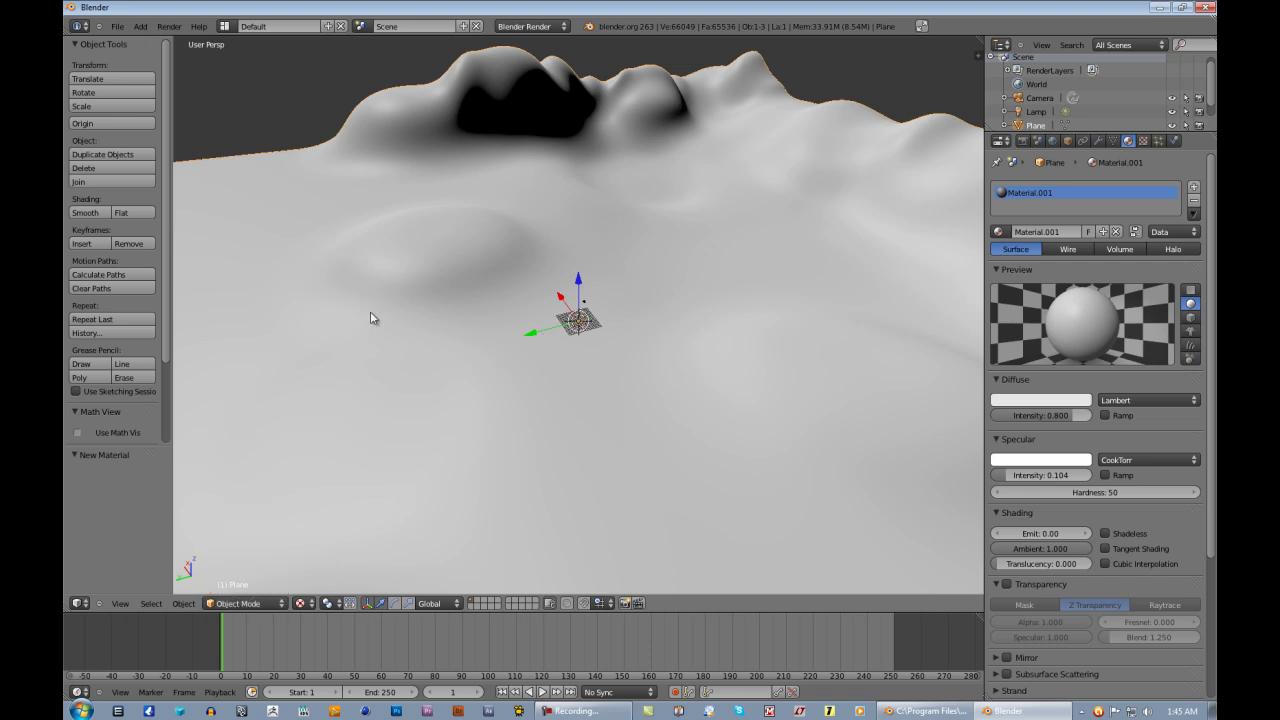
pyautogui.scroll(-3)
pyautogui.middleClick(378, 330)
pyautogui.scroll(-3)
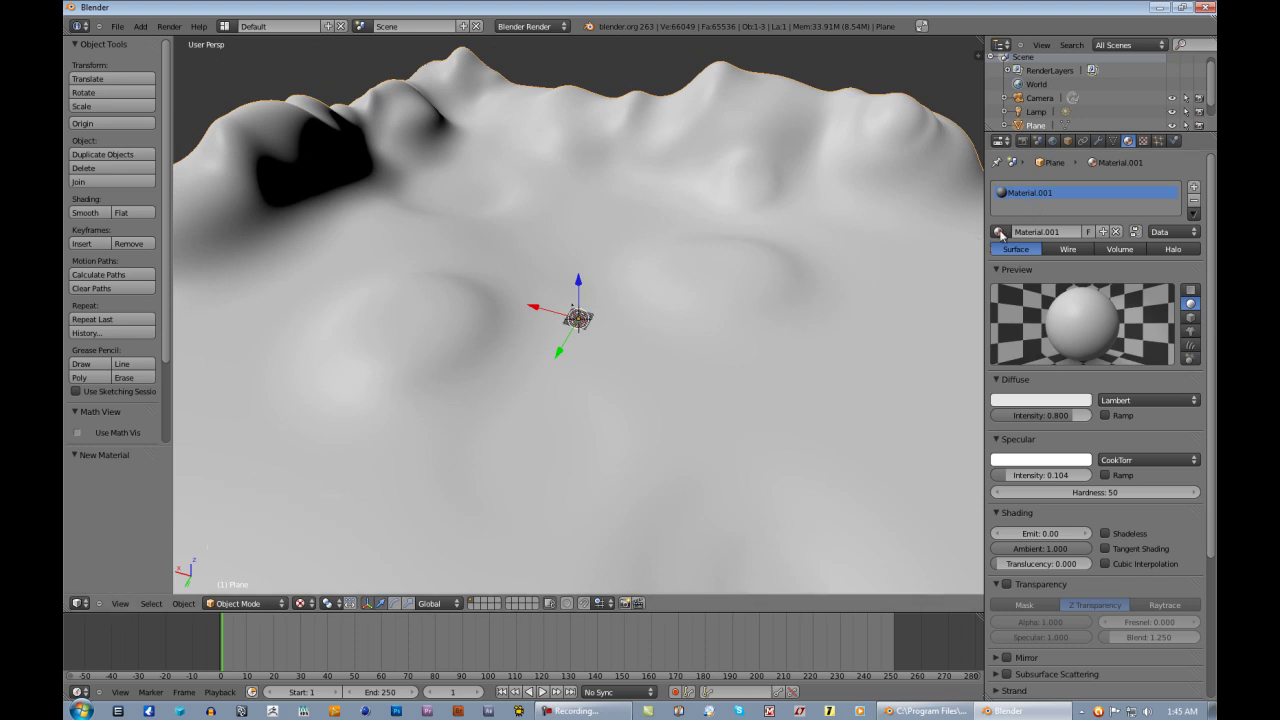
# Step: Add a new Image or Movie texture to the terrain material and load grass01.jpg
pyautogui.click(1142, 145)
pyautogui.click(1085, 289)
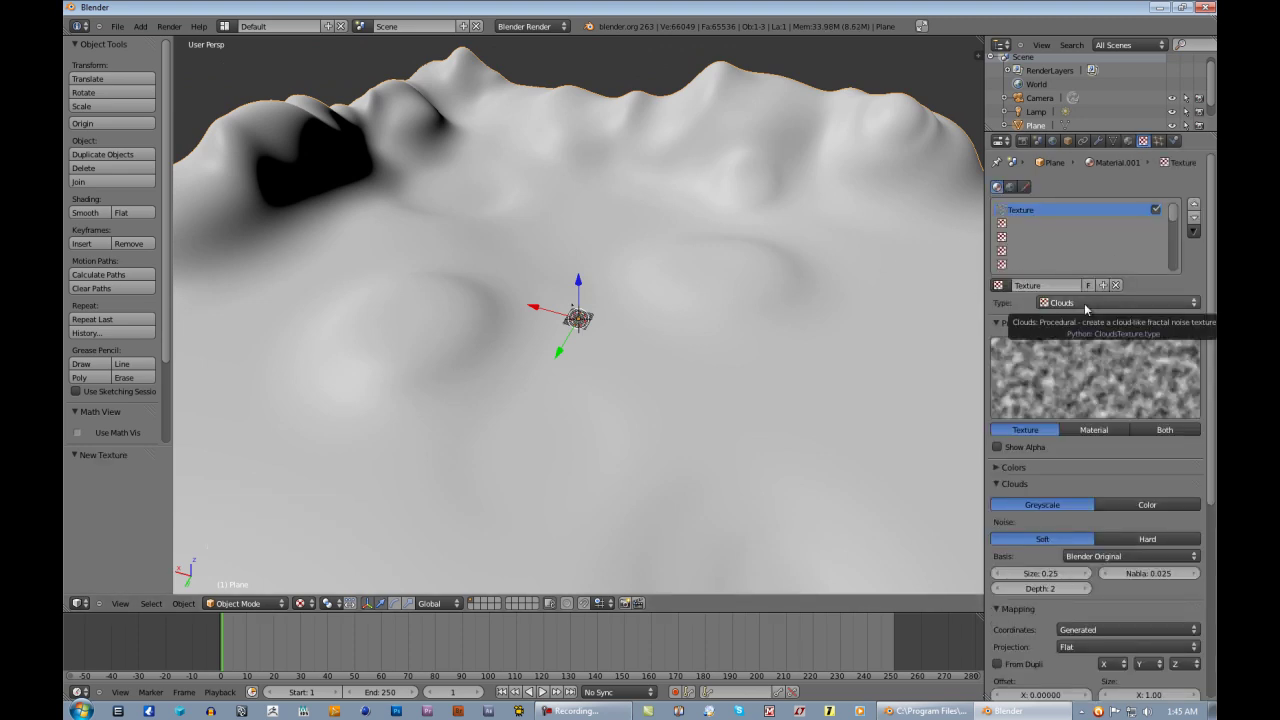
pyautogui.click(1089, 309)
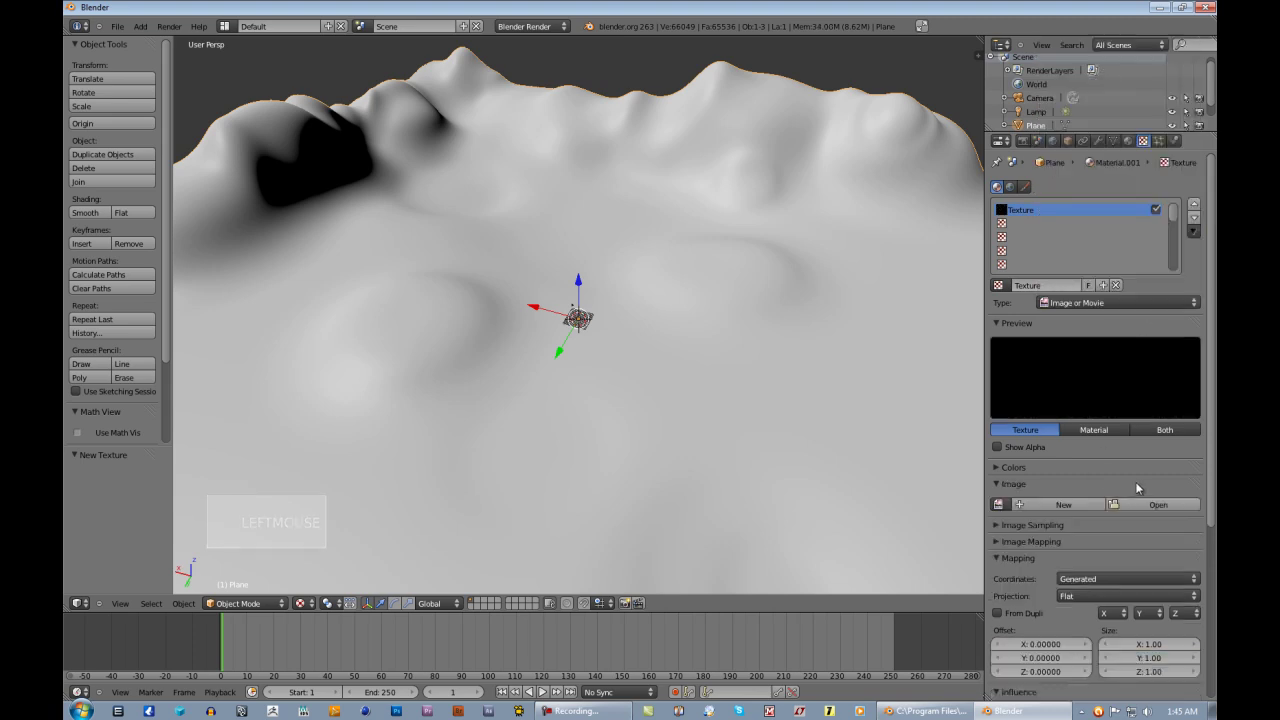
pyautogui.click(1151, 512)
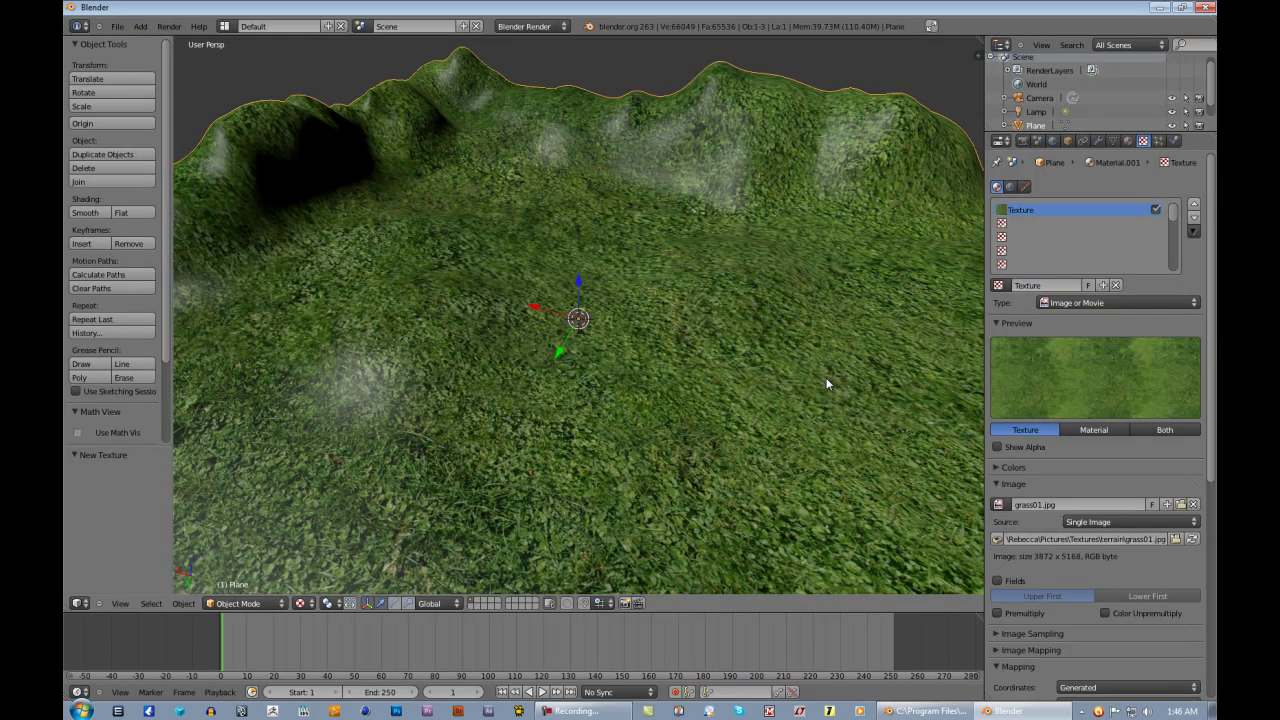
# Step: Expand Image Mapping and set the grass texture Extension to Repeat
pyautogui.scroll(-3)
pyautogui.scroll(3)
pyautogui.scroll(-3)
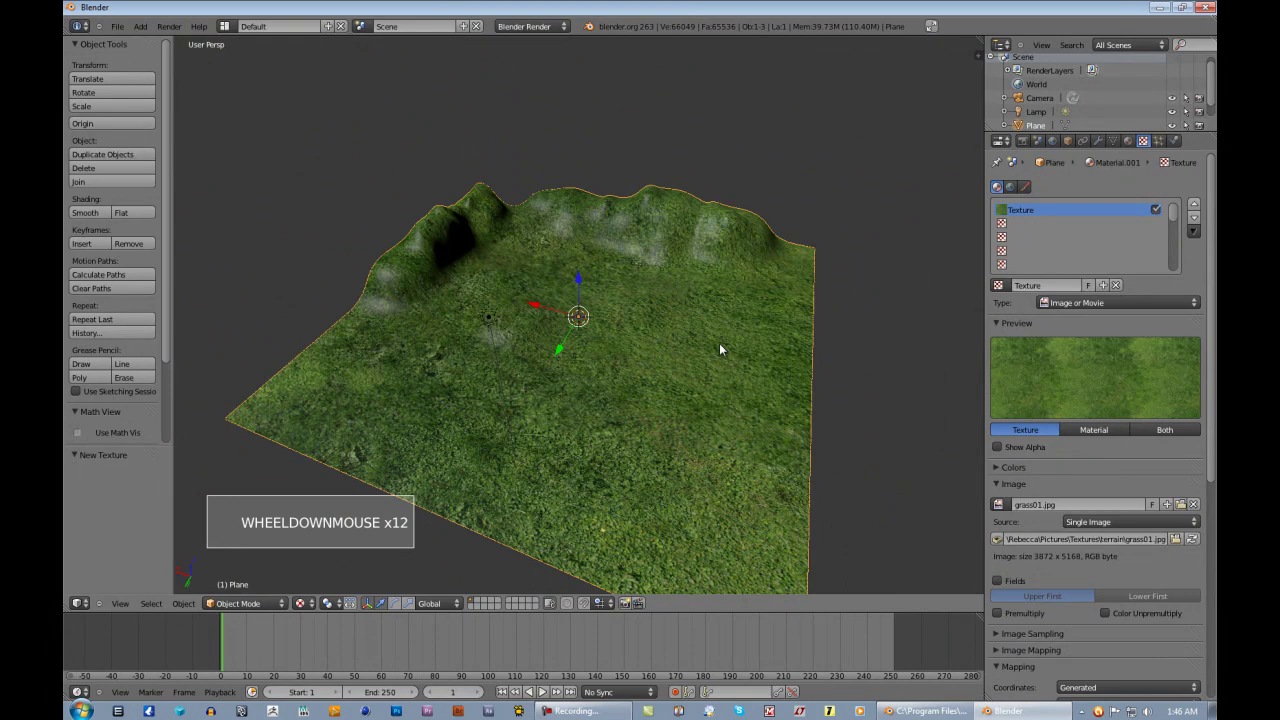
pyautogui.scroll(-3)
pyautogui.scroll(-3)
pyautogui.click(1037, 497)
pyautogui.click(1037, 497)
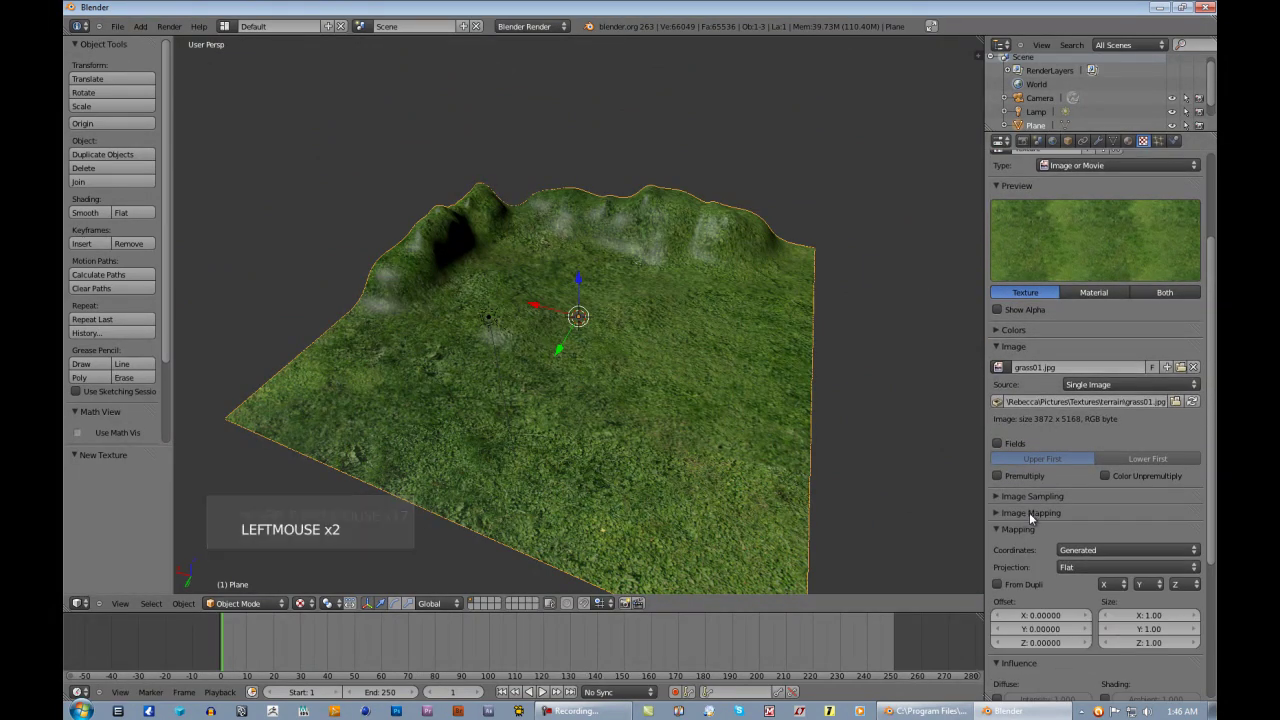
pyautogui.click(1034, 519)
# Step: Raise Repeat X and Y to 6 and enable Mirror on both axes
pyautogui.click(1094, 570)
pyautogui.click(1095, 580)
pyautogui.click(1094, 570)
pyautogui.click(1094, 577)
pyautogui.click(1091, 568)
pyautogui.click(1091, 581)
pyautogui.click(1089, 567)
pyautogui.click(1090, 584)
pyautogui.click(1088, 571)
pyautogui.click(1093, 586)
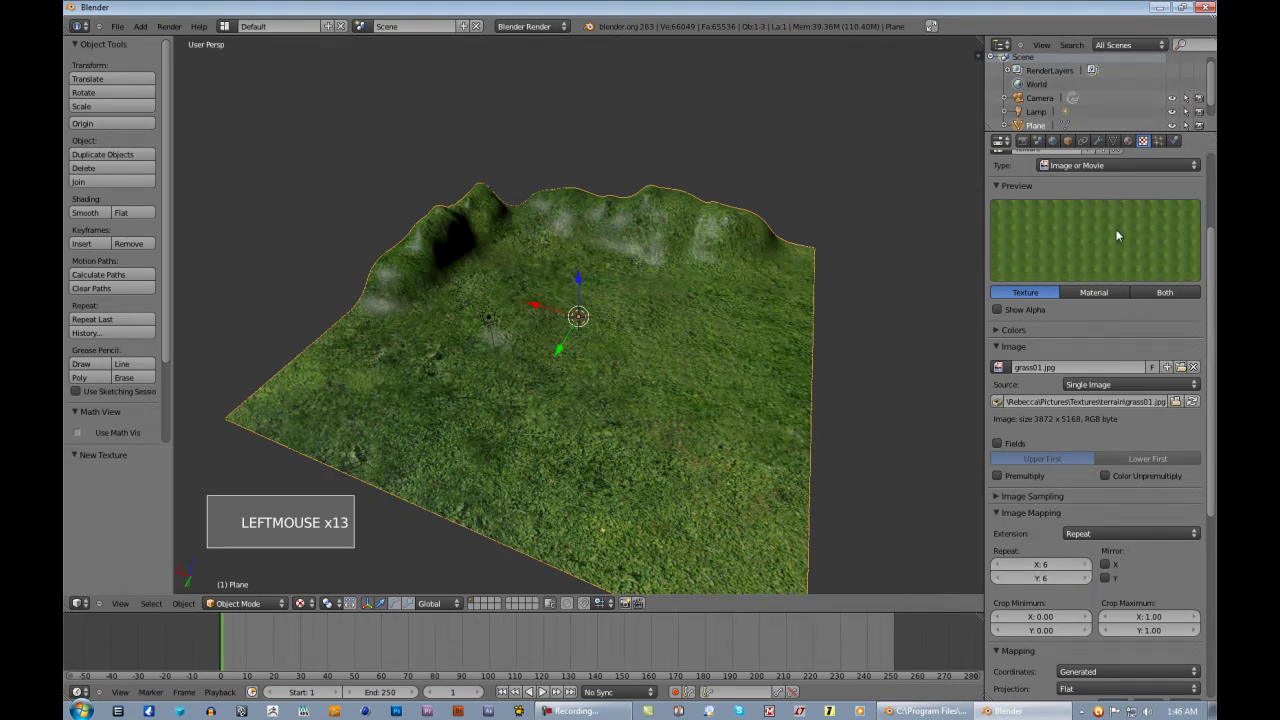
pyautogui.click(1112, 571)
pyautogui.click(1118, 580)
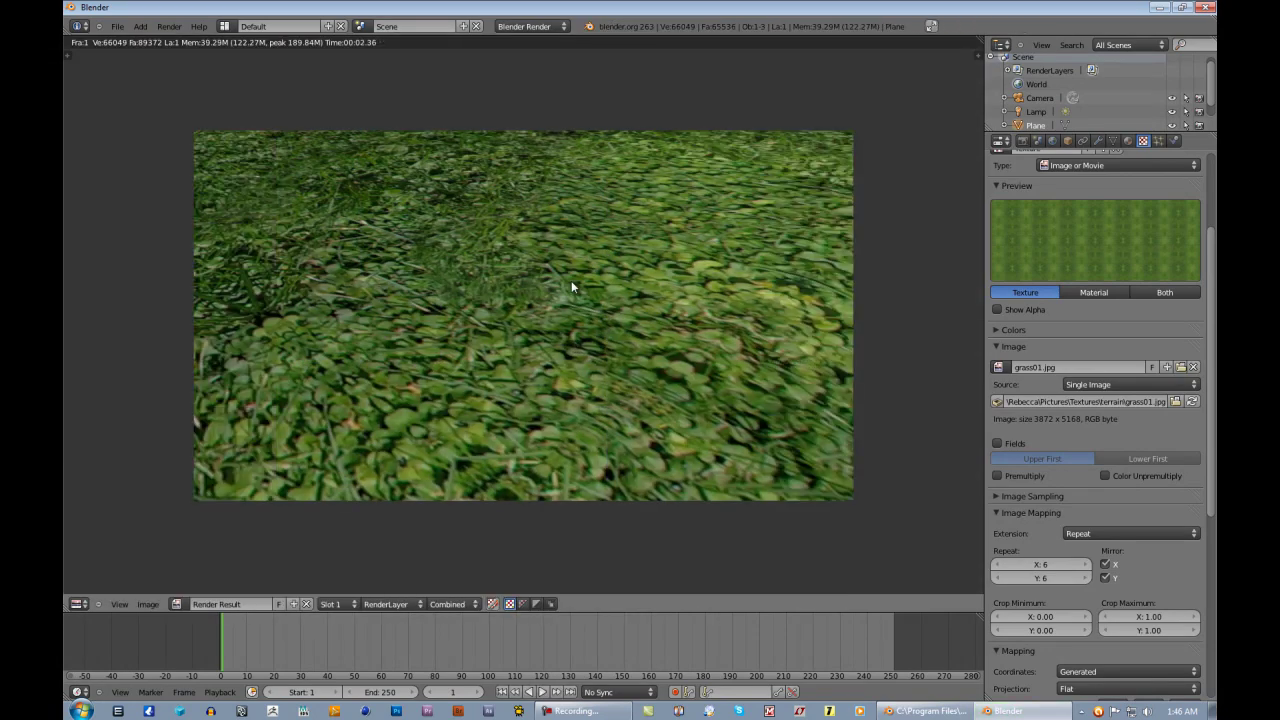
# Step: Return from the test render and look at the terrain through the scene camera
pyautogui.press('Escape')
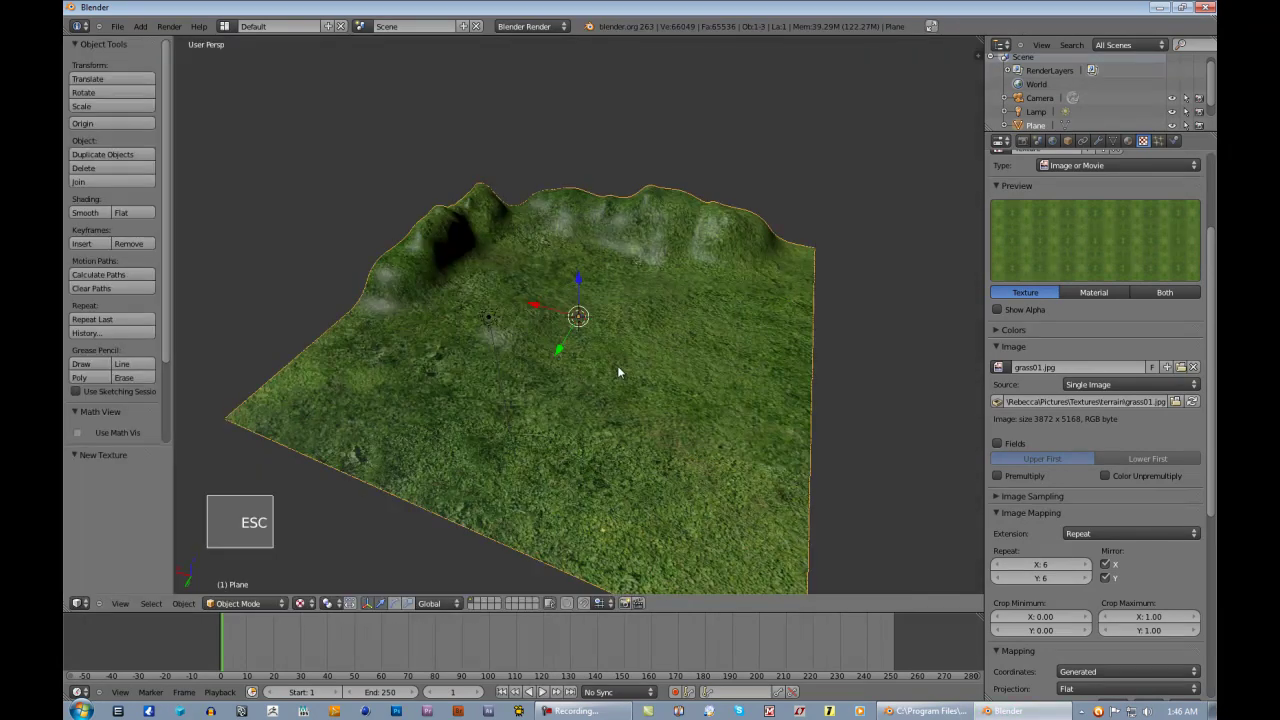
pyautogui.press('KP_0')
pyautogui.press('shift+f')
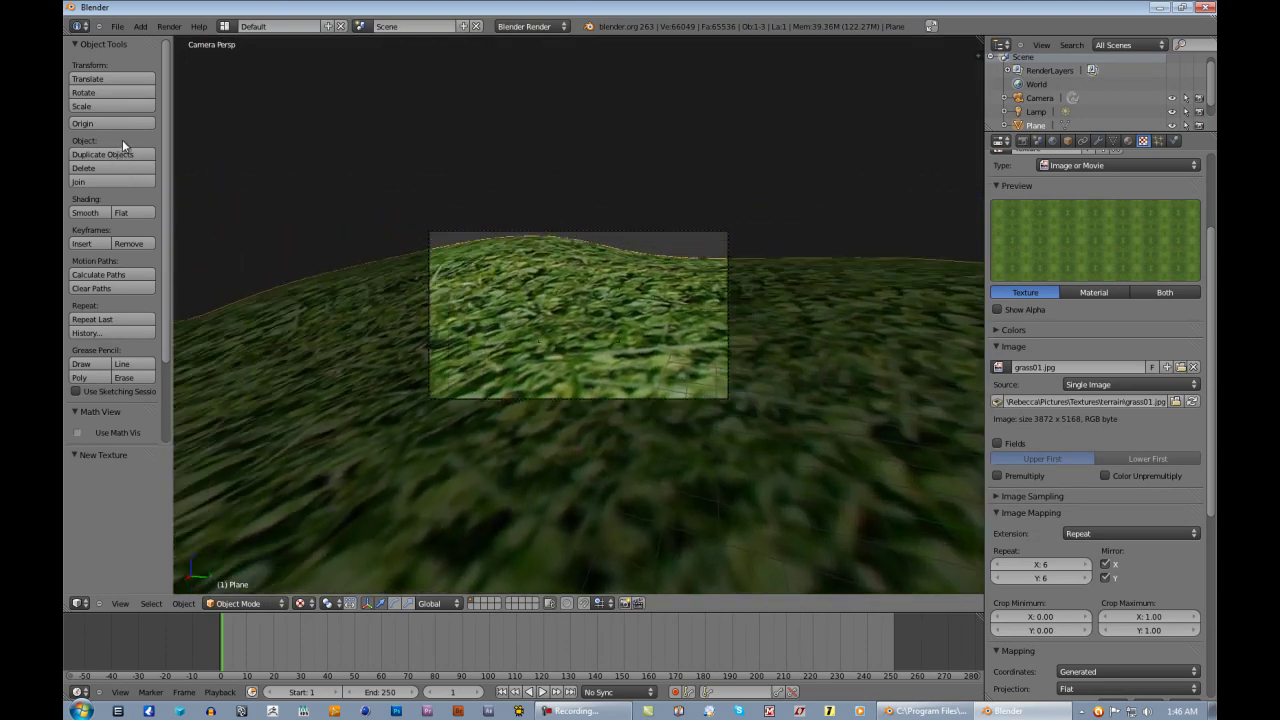
pyautogui.click(585, 351)
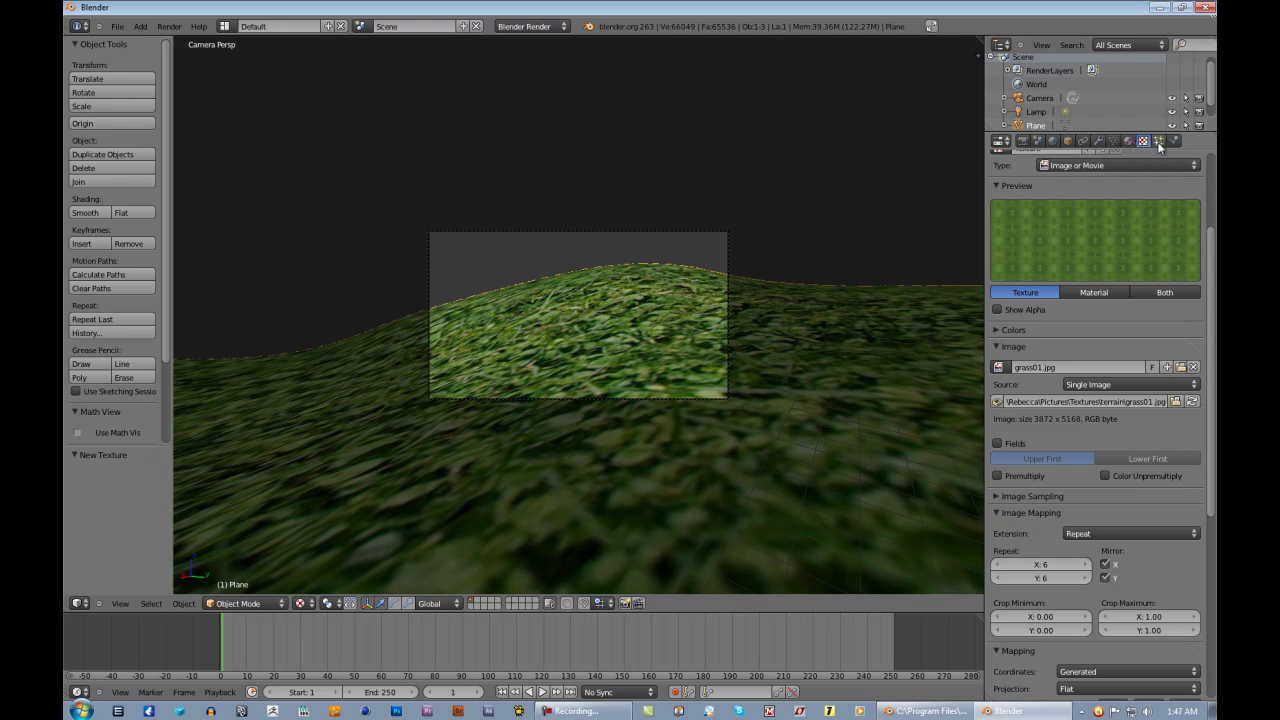
# Step: Select the Camera in the Outliner and show its lens and sensor settings
pyautogui.click(1047, 107)
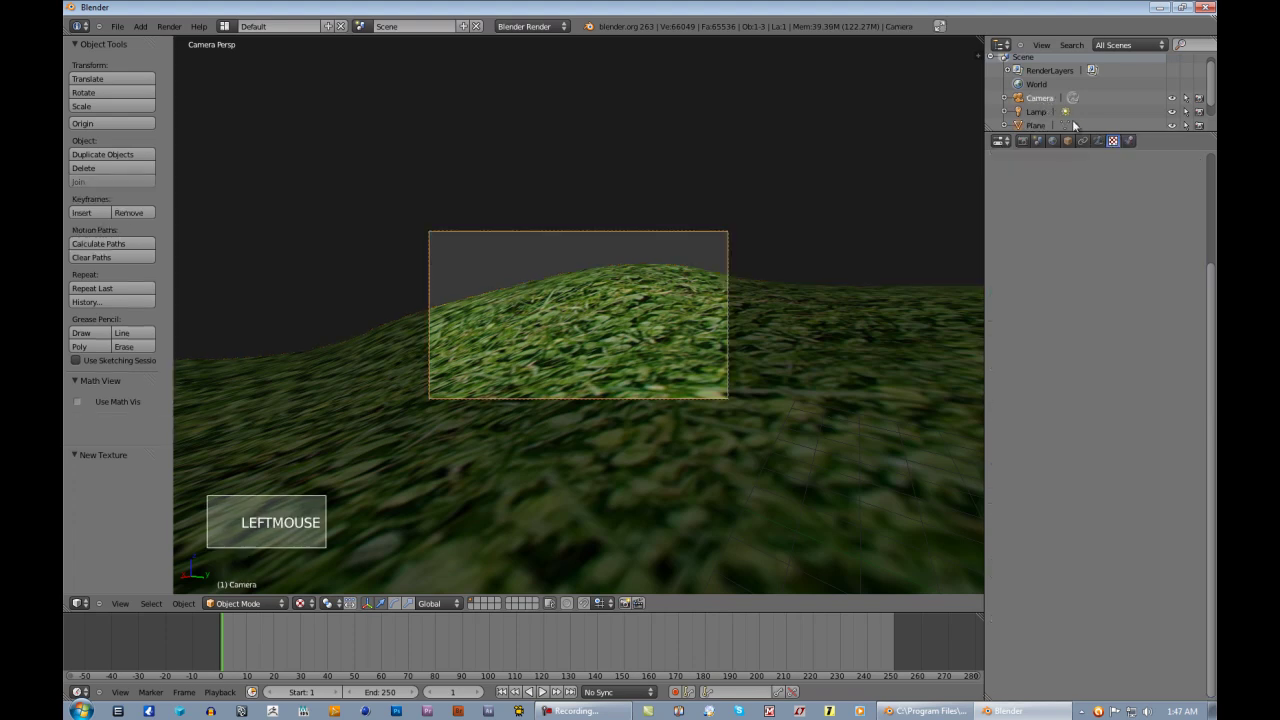
pyautogui.click(1108, 142)
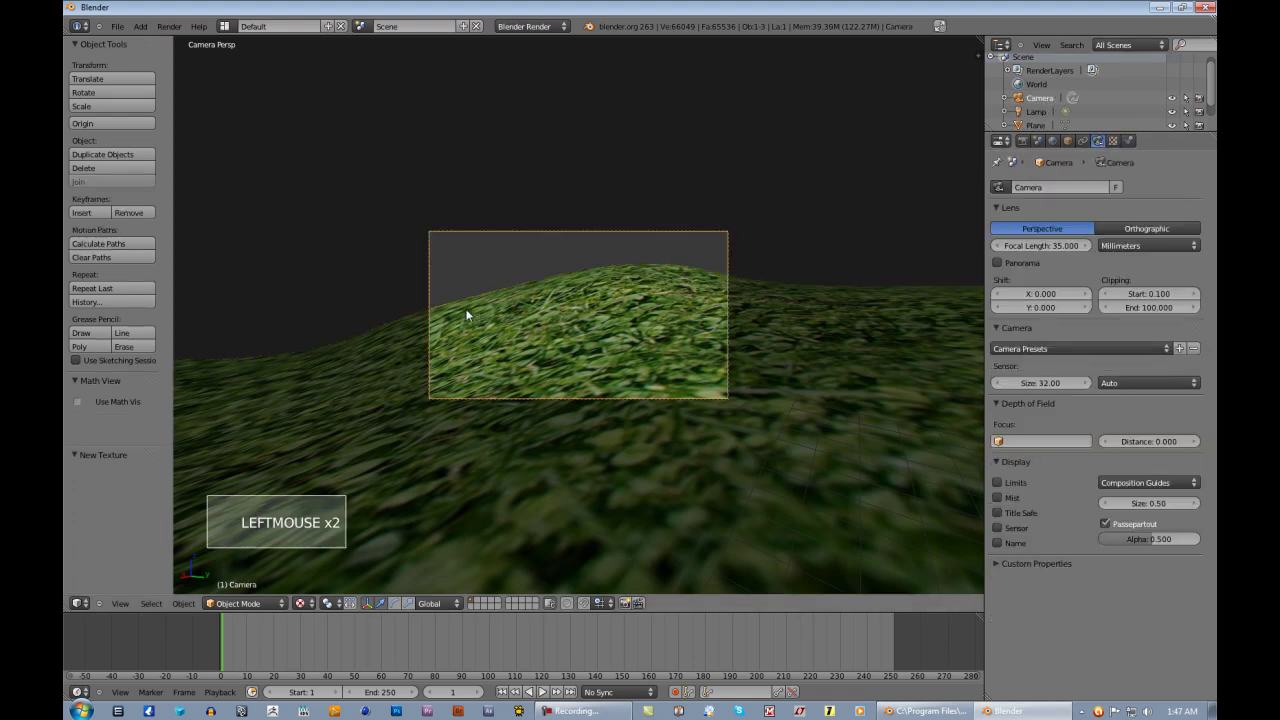